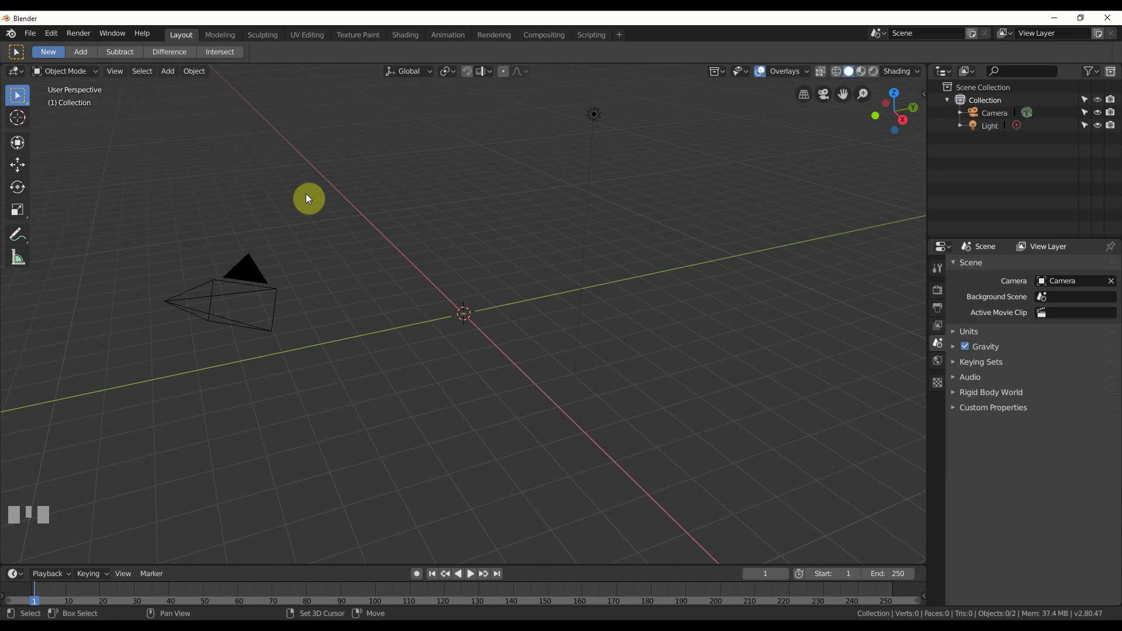
# Step: Add a UV sphere and smooth it with a Subdivision Surface modifier (Ctrl+3)
pyautogui.click(308, 198)
pyautogui.press('shift+a')
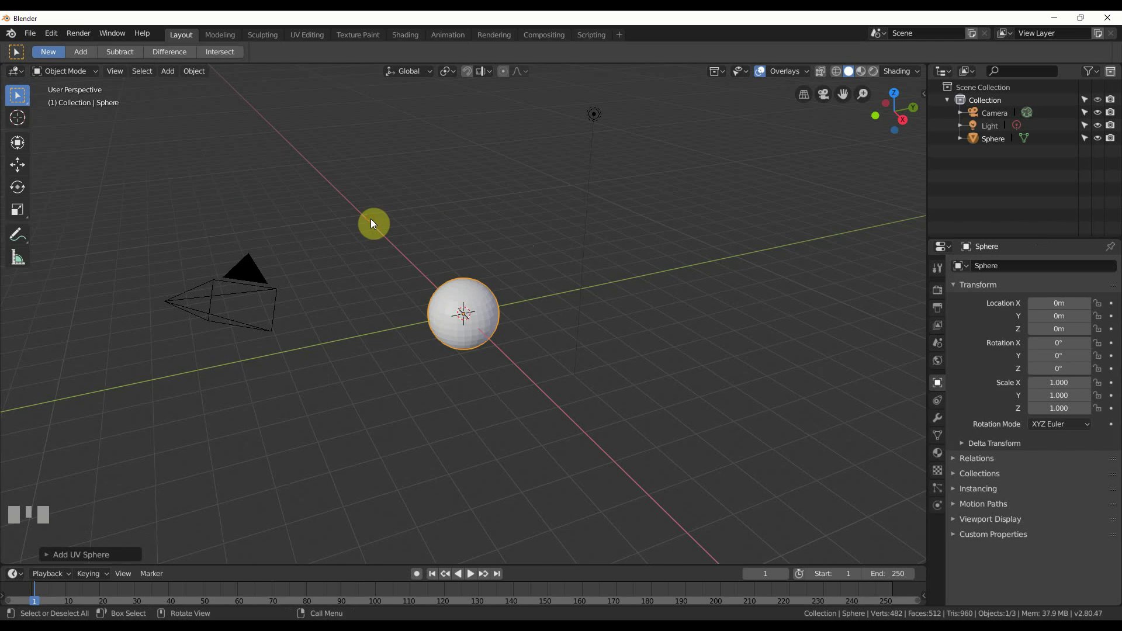
pyautogui.scroll(3)
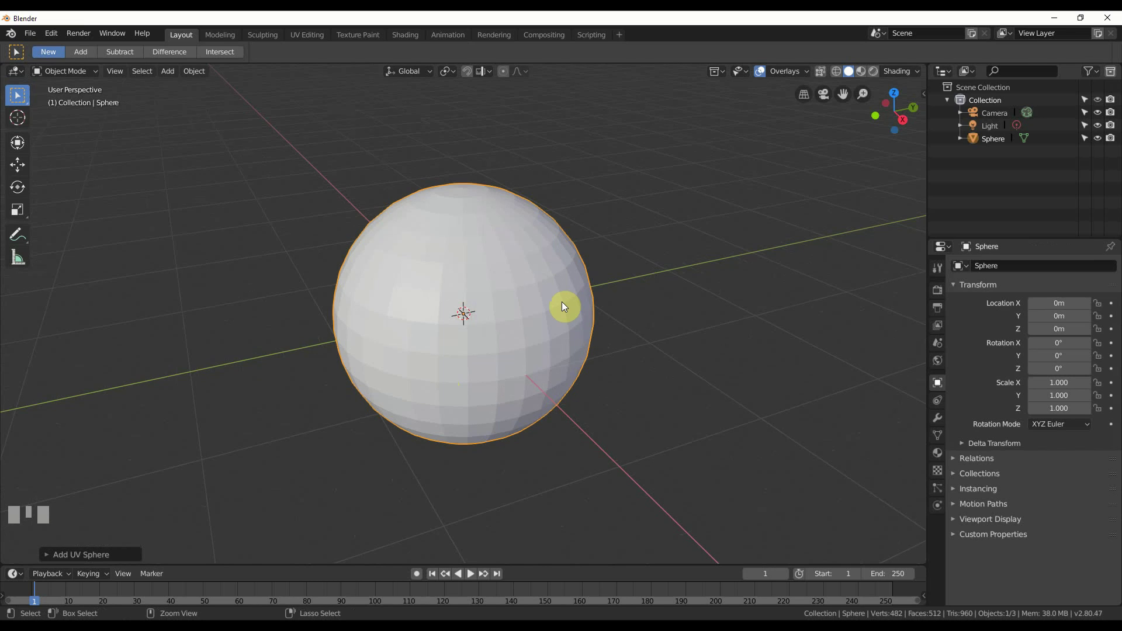
pyautogui.press('ctrl+3')
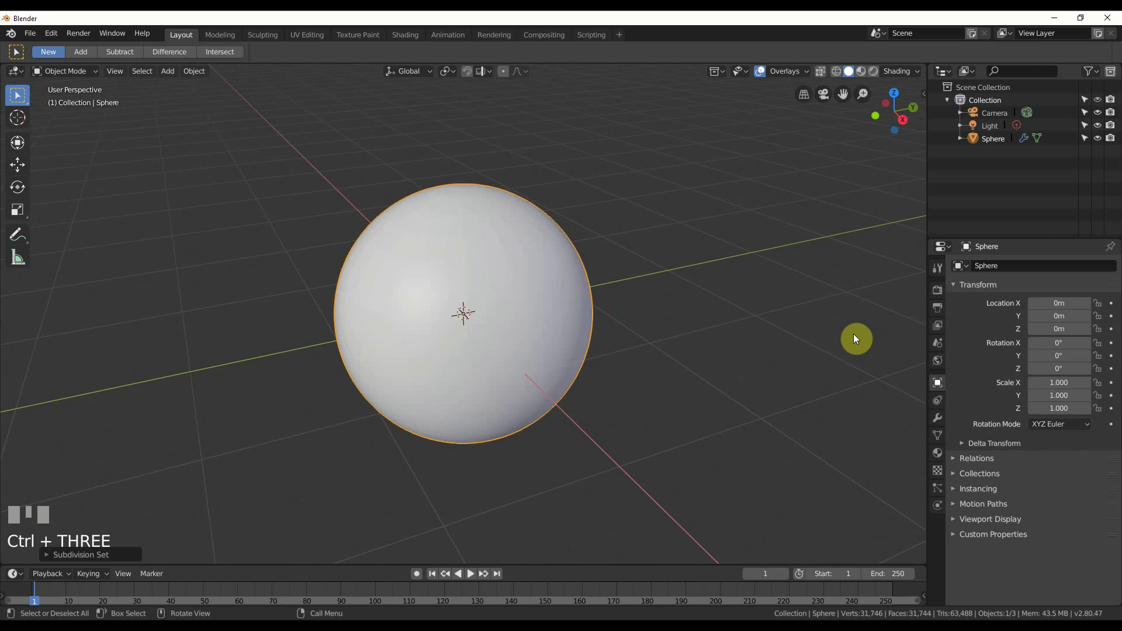
# Step: Add a Displace modifier driven by a Clouds texture, size 0.20 and depth 24, for spiky flares
pyautogui.click(941, 417)
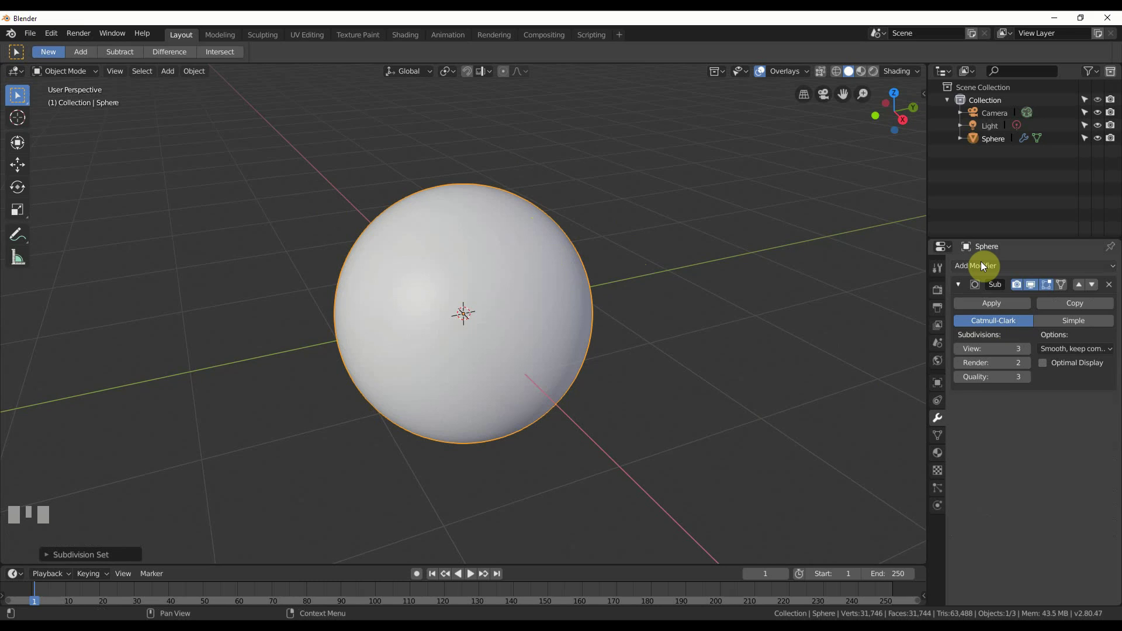
pyautogui.moveTo(983, 265); pyautogui.dragTo(988, 452)
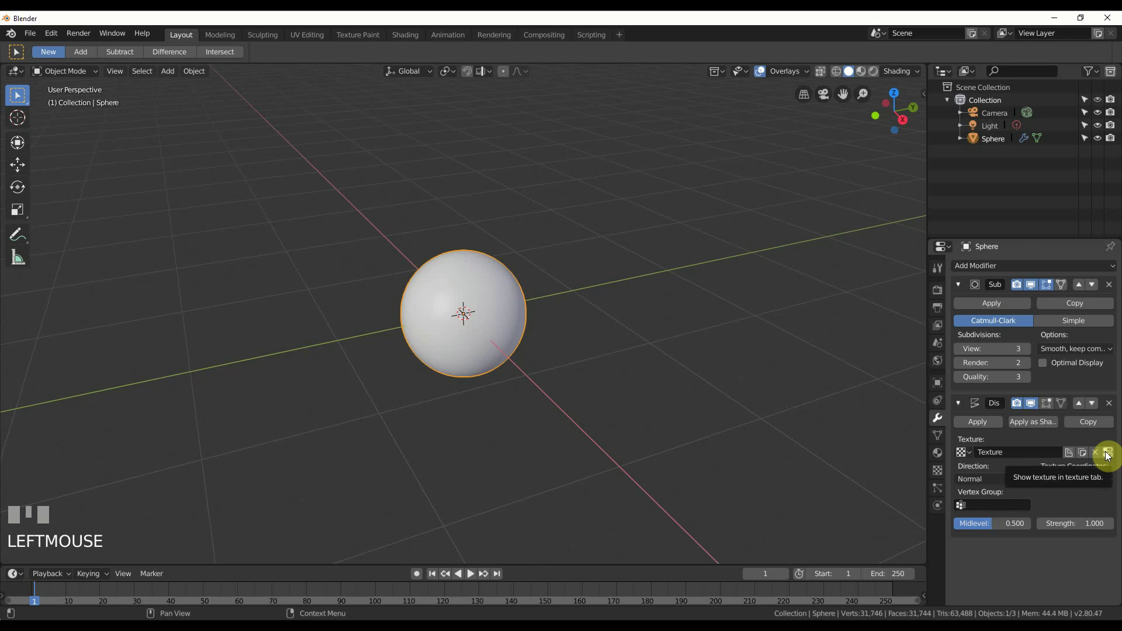
pyautogui.click(1109, 455)
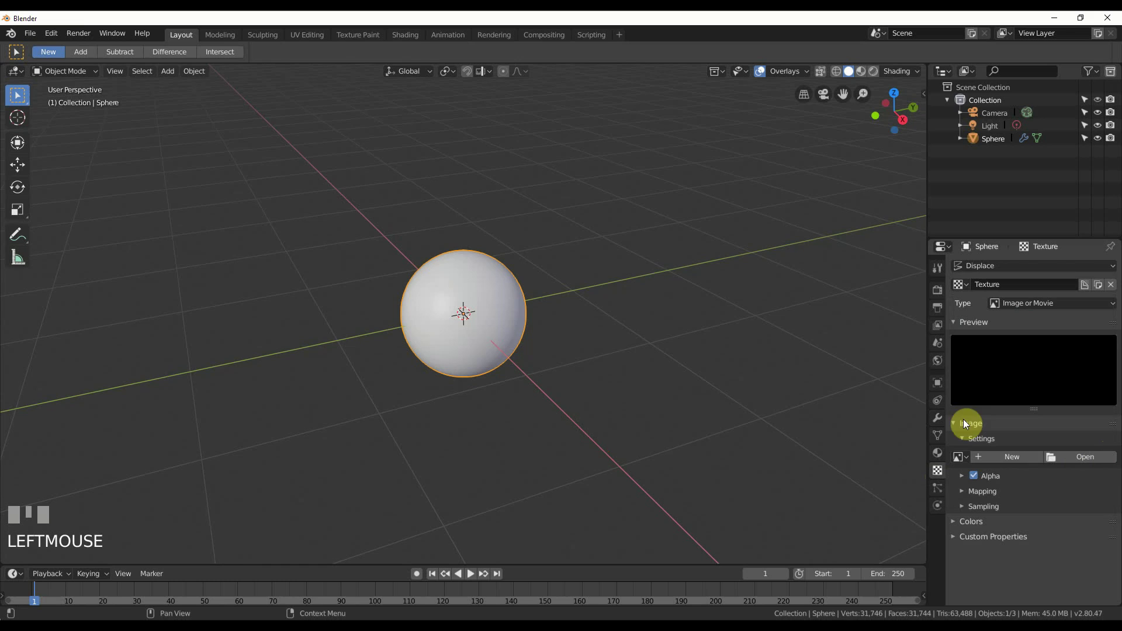
pyautogui.moveTo(1041, 304); pyautogui.dragTo(643, 319)
pyautogui.press('Return')
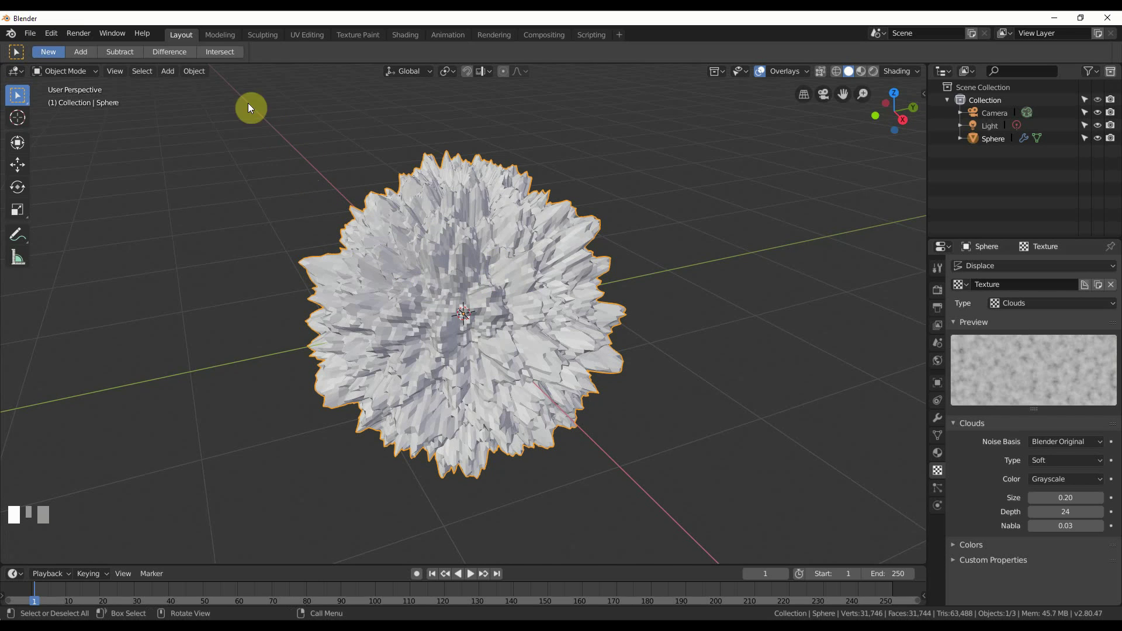
# Step: In the Shading workspace, create a new material for the sphere and delete its Principled BSDF shader
pyautogui.moveTo(192, 75); pyautogui.dragTo(625, 250)
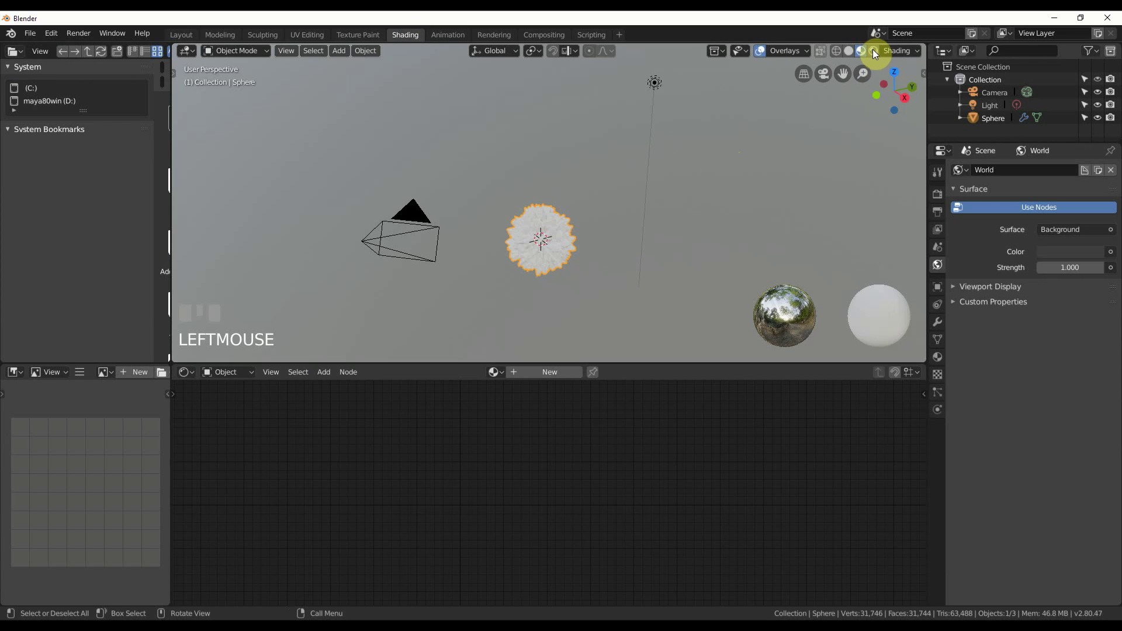
pyautogui.moveTo(585, 232); pyautogui.dragTo(524, 371)
pyautogui.scroll(3)
pyautogui.scroll(3)
pyautogui.scroll(3)
pyautogui.scroll(-3)
pyautogui.scroll(-3)
pyautogui.click(524, 371)
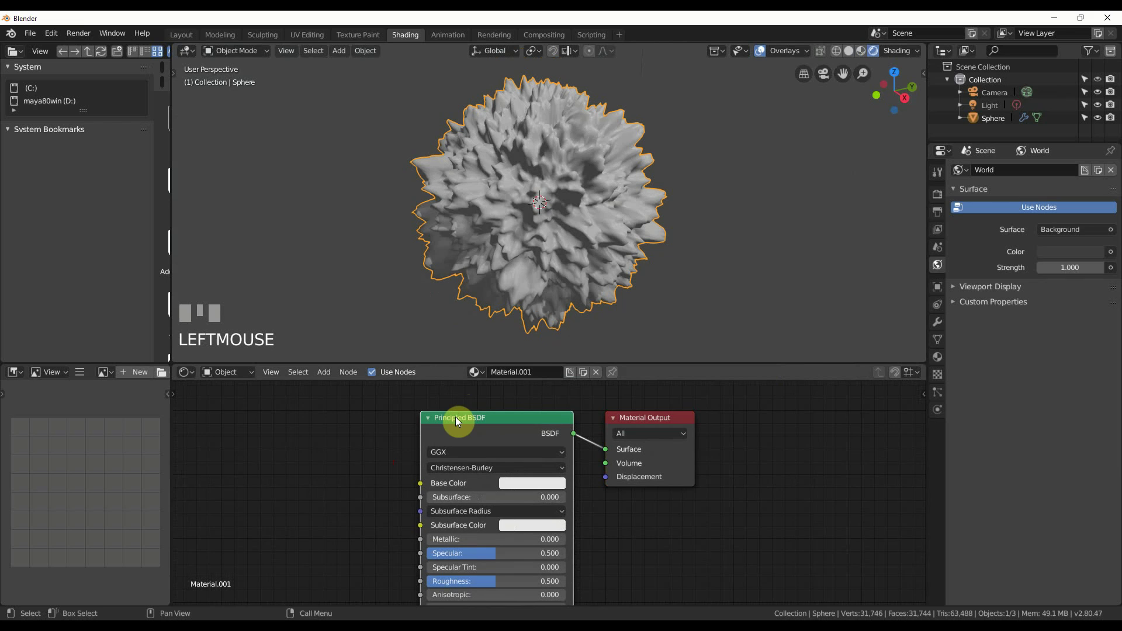
pyautogui.press('Delete')
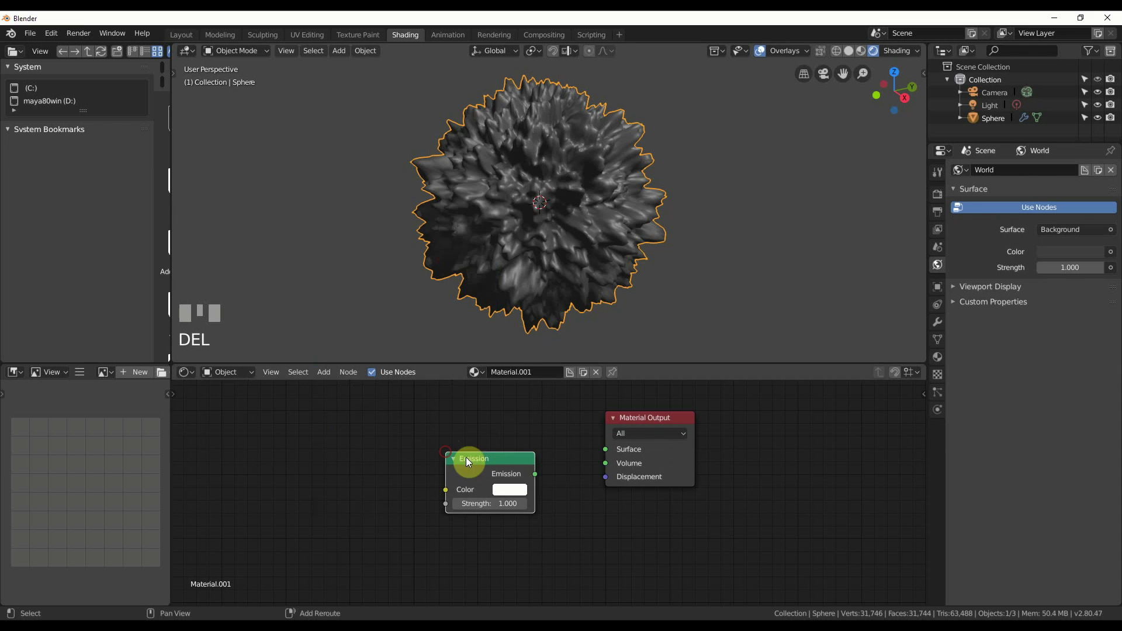
# Step: Wire the Emission shader into the Material Output surface and feed an Image Texture into its colour
pyautogui.moveTo(536, 478); pyautogui.dragTo(507, 465)
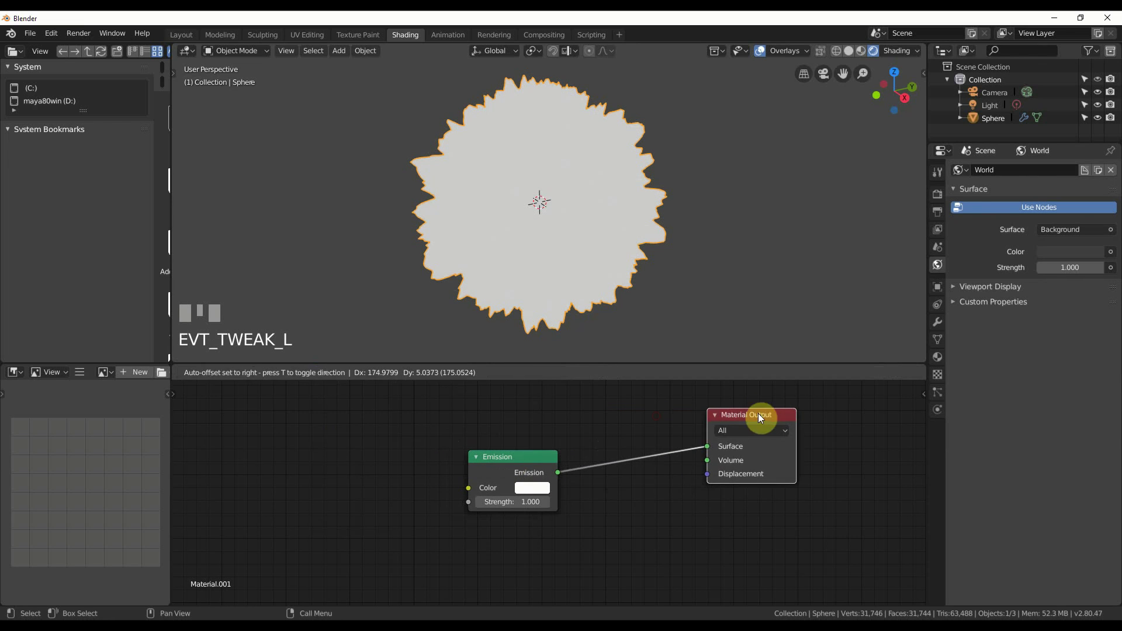
pyautogui.click(537, 460)
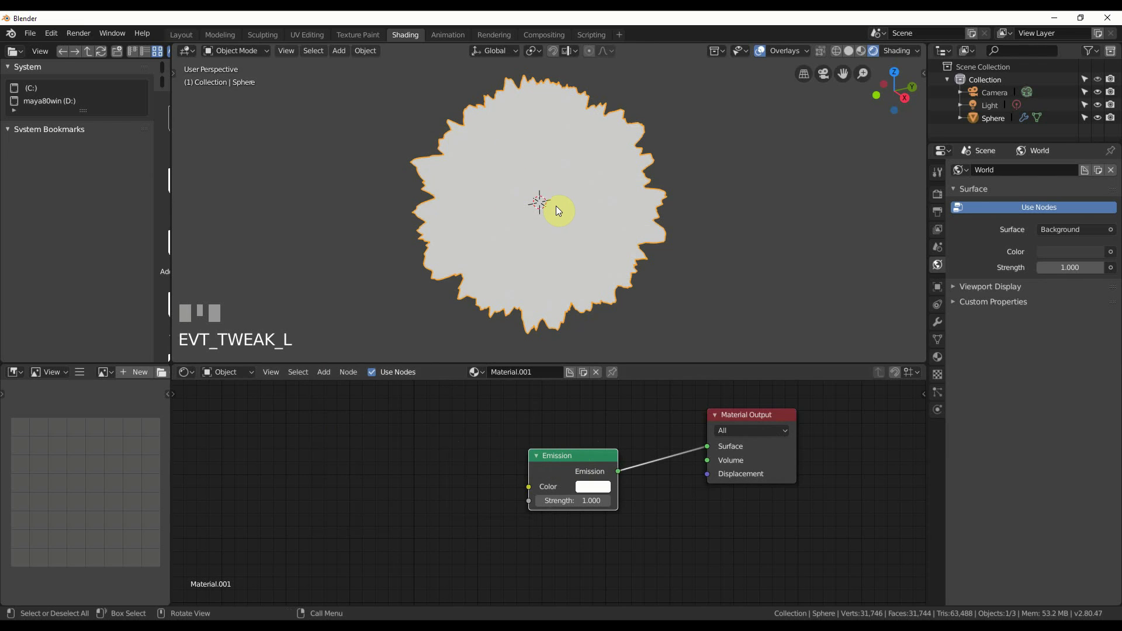
pyautogui.click(580, 459)
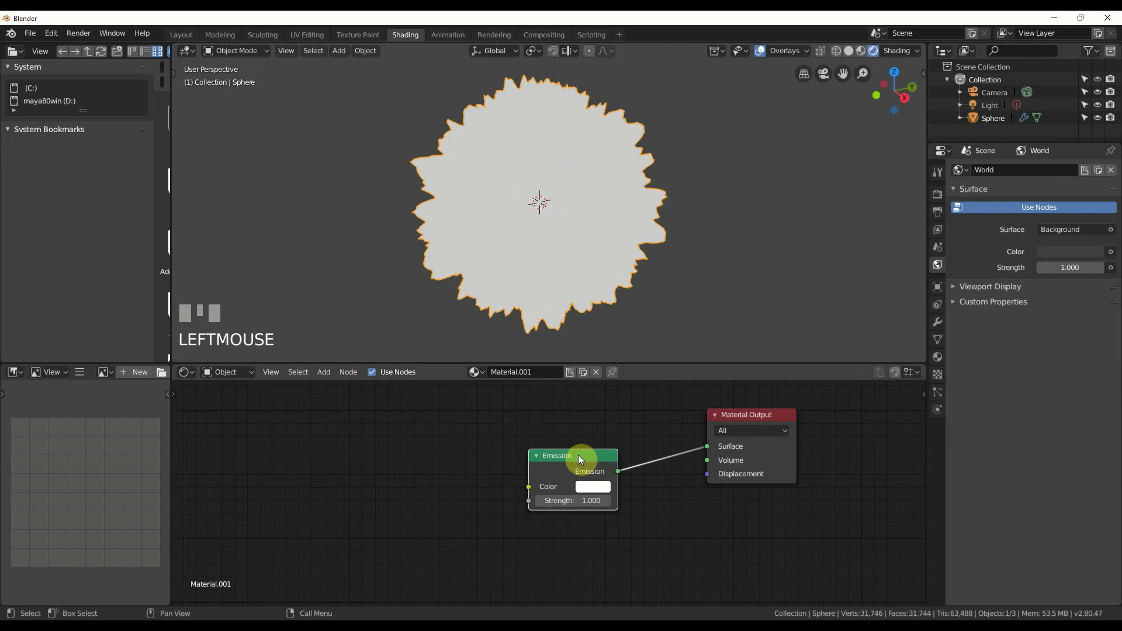
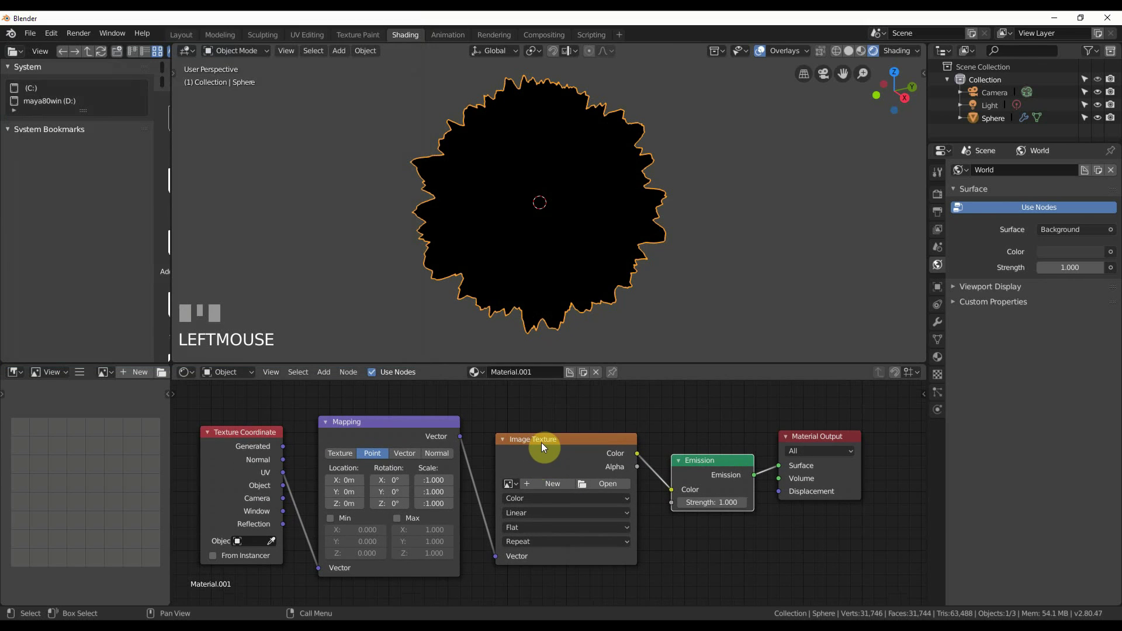
# Step: Replace the Image Texture with a Ridged Multifractal Musgrave texture, scale 104.5, feeding Emission colour
pyautogui.click(554, 443)
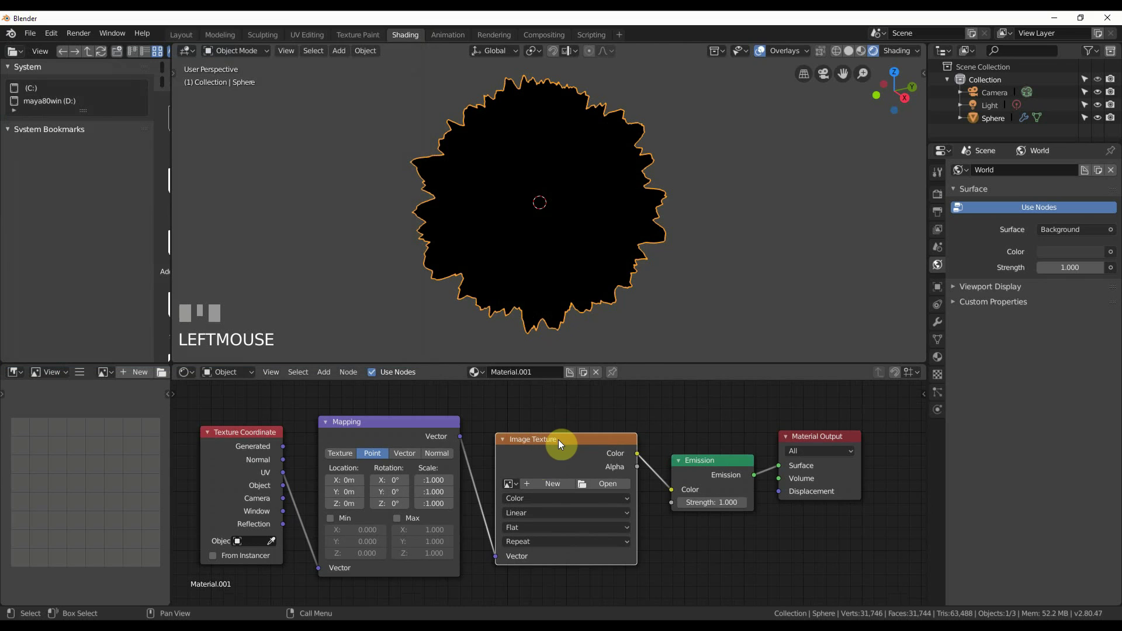
pyautogui.press('Delete')
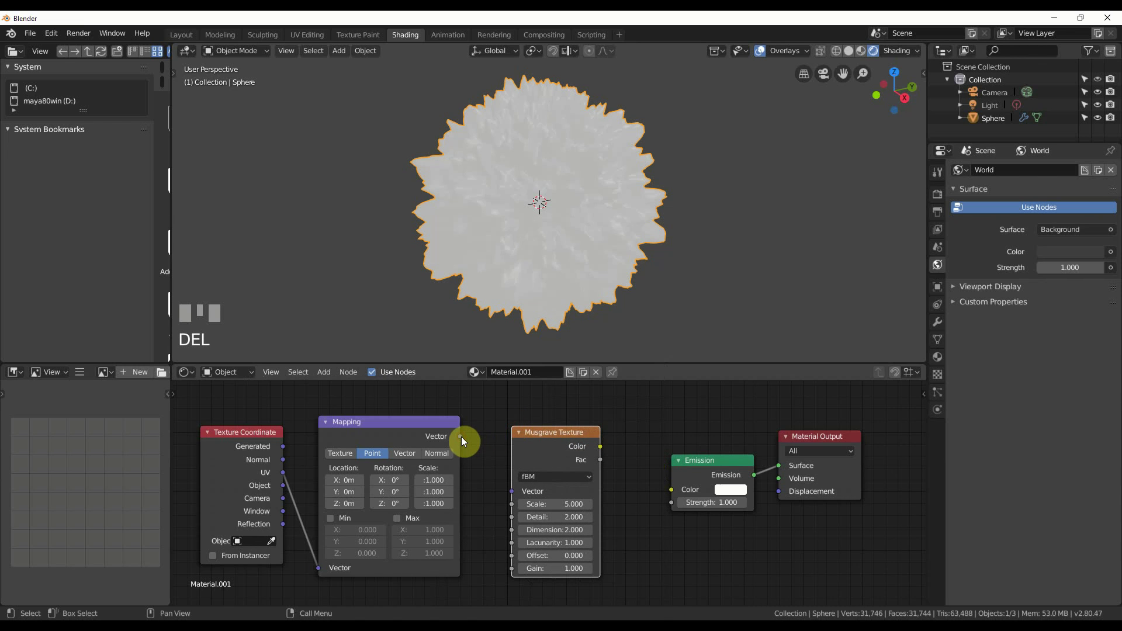
pyautogui.moveTo(534, 496); pyautogui.dragTo(556, 432)
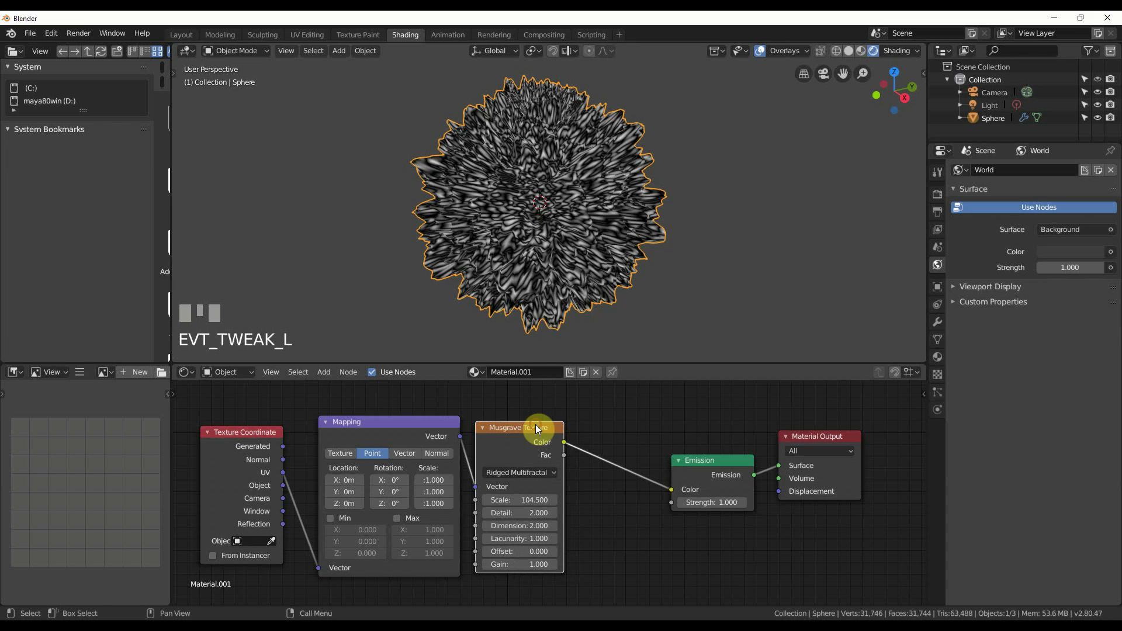
# Step: Insert a black-to-red ColorRamp between the Musgrave texture and Emission colour, strength 9.9
pyautogui.click(720, 461)
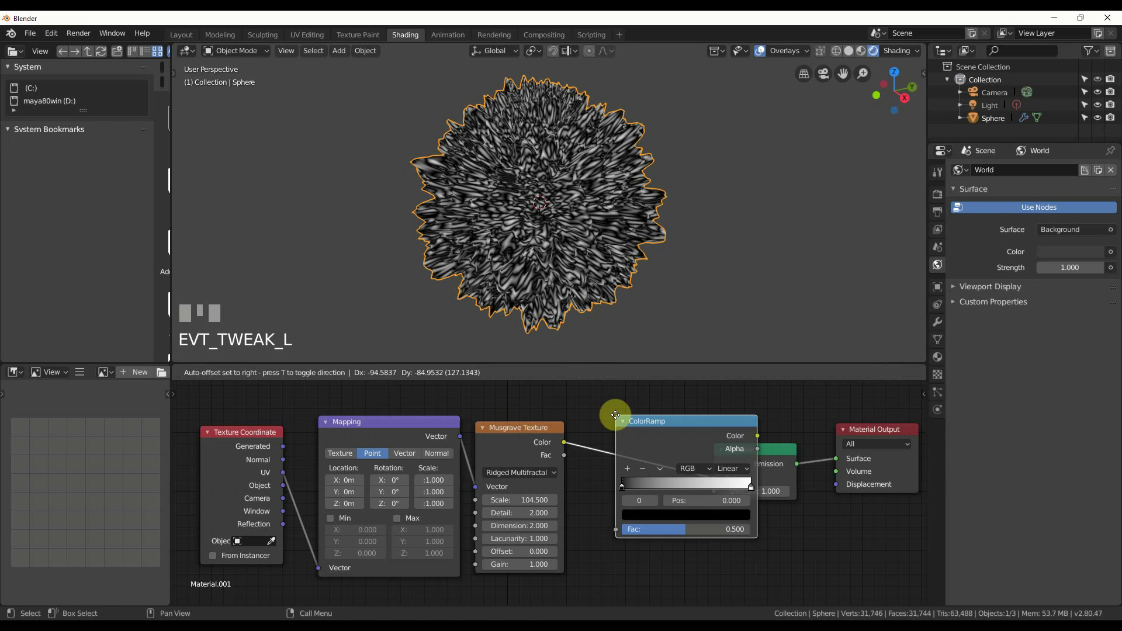
pyautogui.click(600, 424)
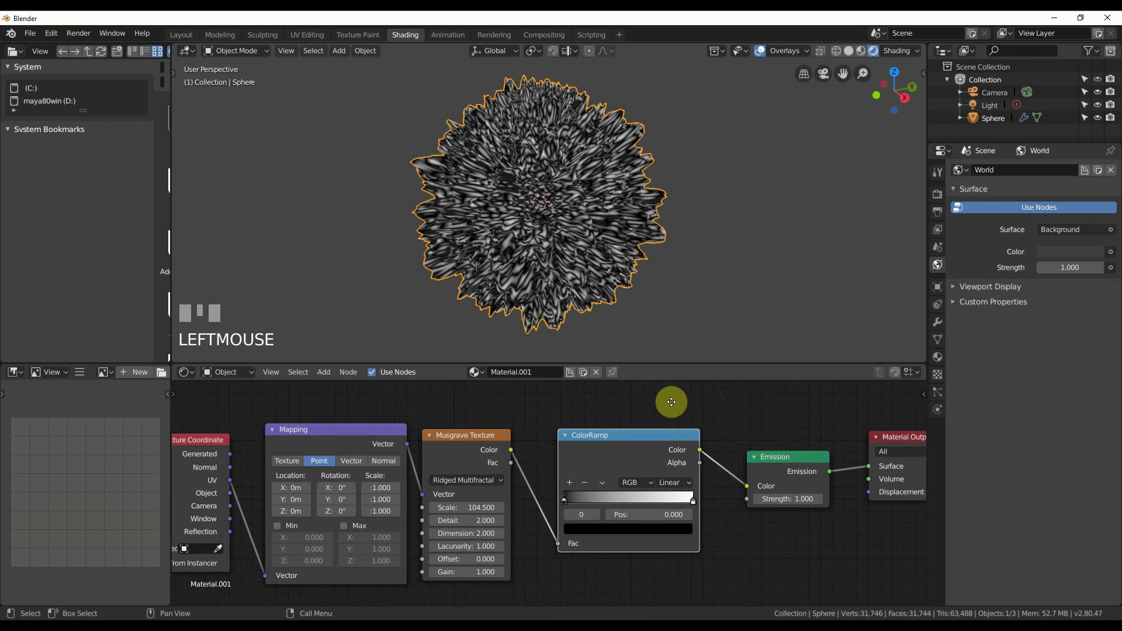
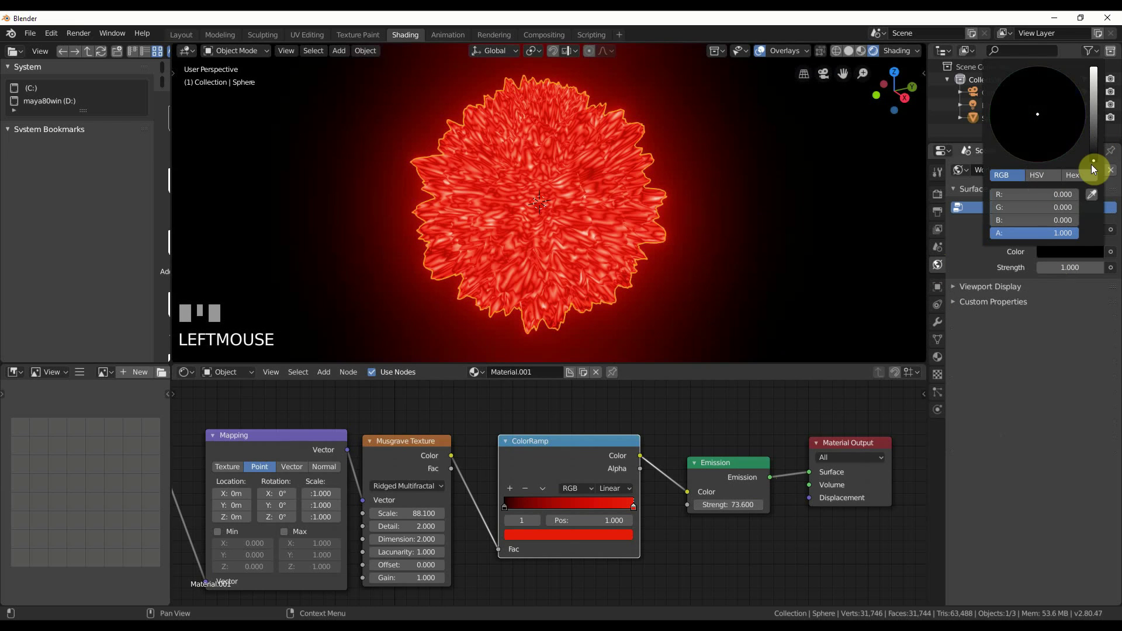
# Step: Raise emission strength to 73.6, set the world background black, and Musgrave scale to 43.9
pyautogui.scroll(-3)
pyautogui.scroll(3)
pyautogui.scroll(-3)
pyautogui.scroll(3)
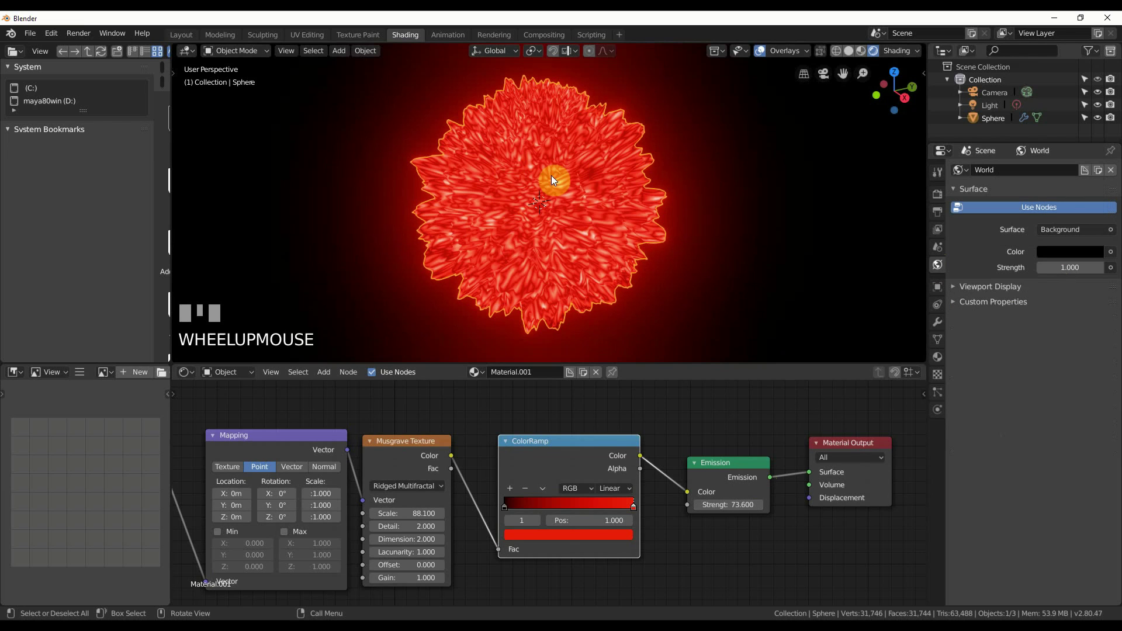
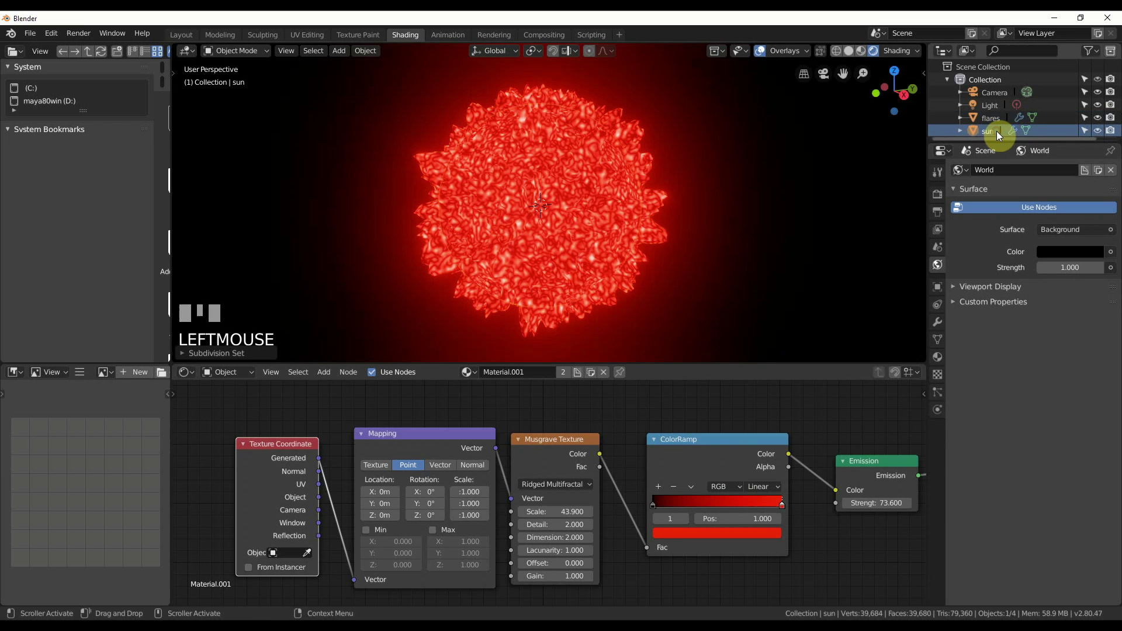
# Step: Scale the sun sphere up by about 1.16 inside the spiky flares object
pyautogui.press('s')
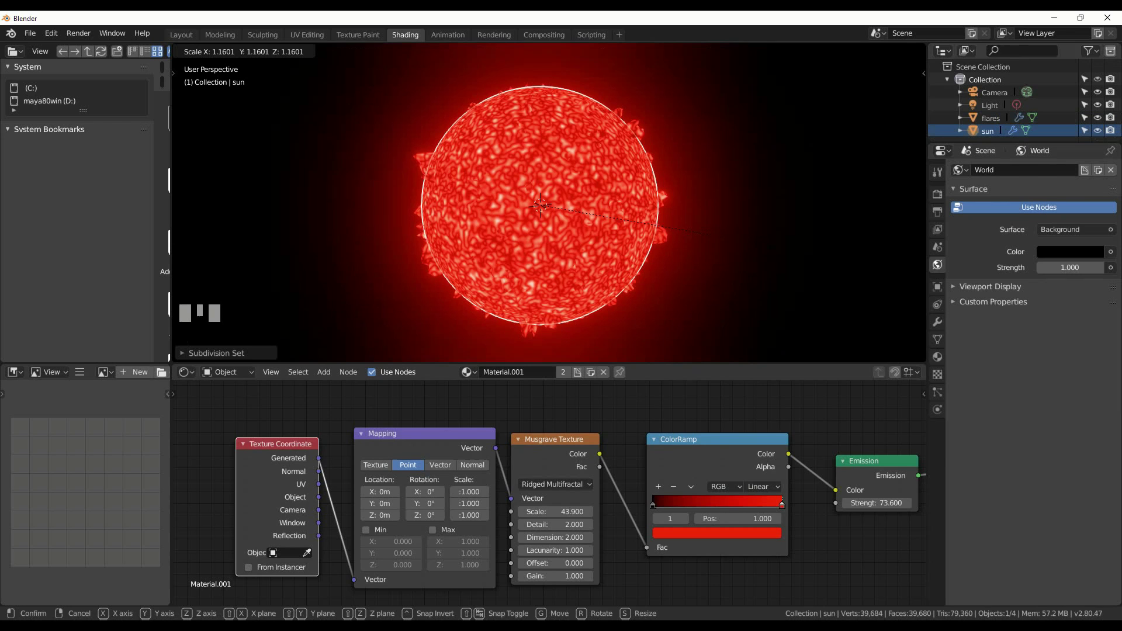
pyautogui.click(718, 198)
pyautogui.moveTo(739, 208); pyautogui.dragTo(752, 213)
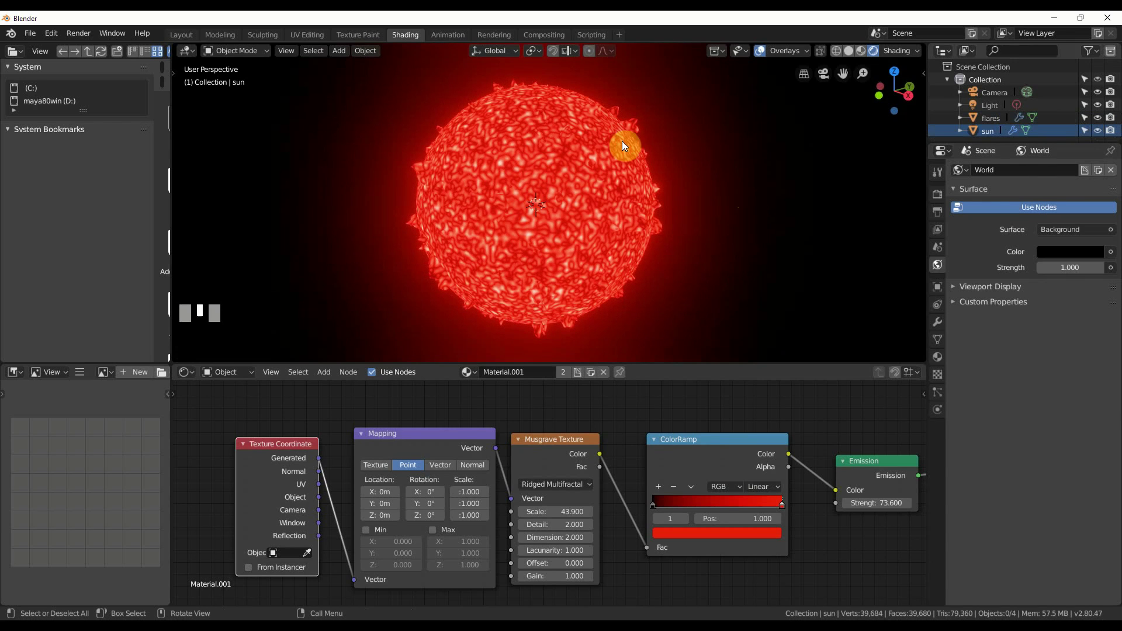
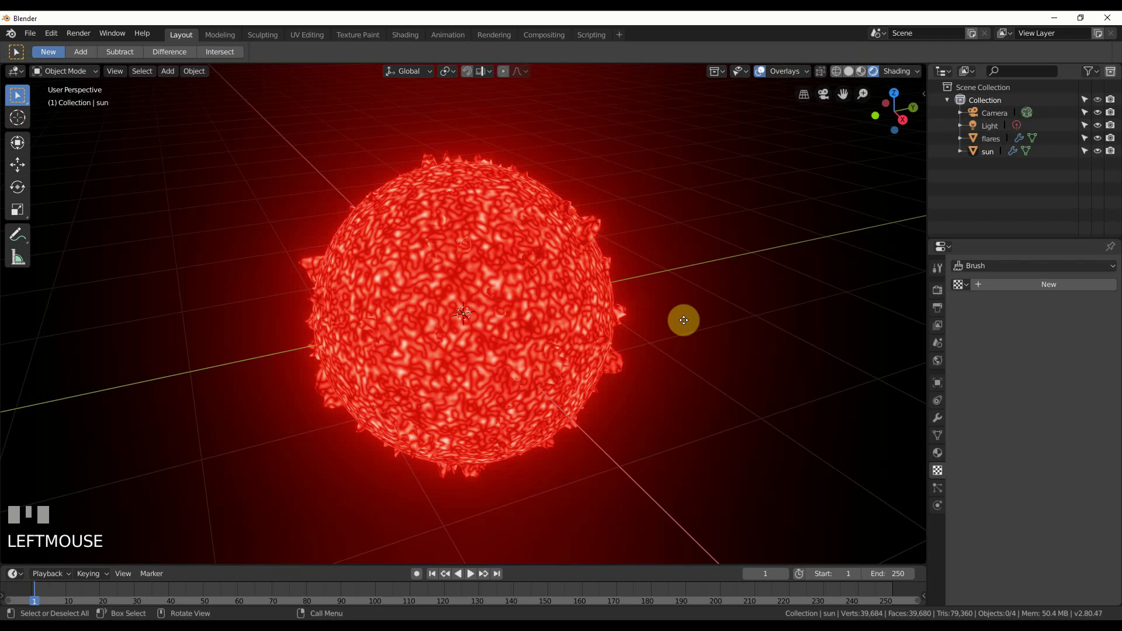
# Step: In the Layout workspace, scrub the timeline to frame 60 to check the animation, then return to frame 1
pyautogui.scroll(-3)
pyautogui.scroll(3)
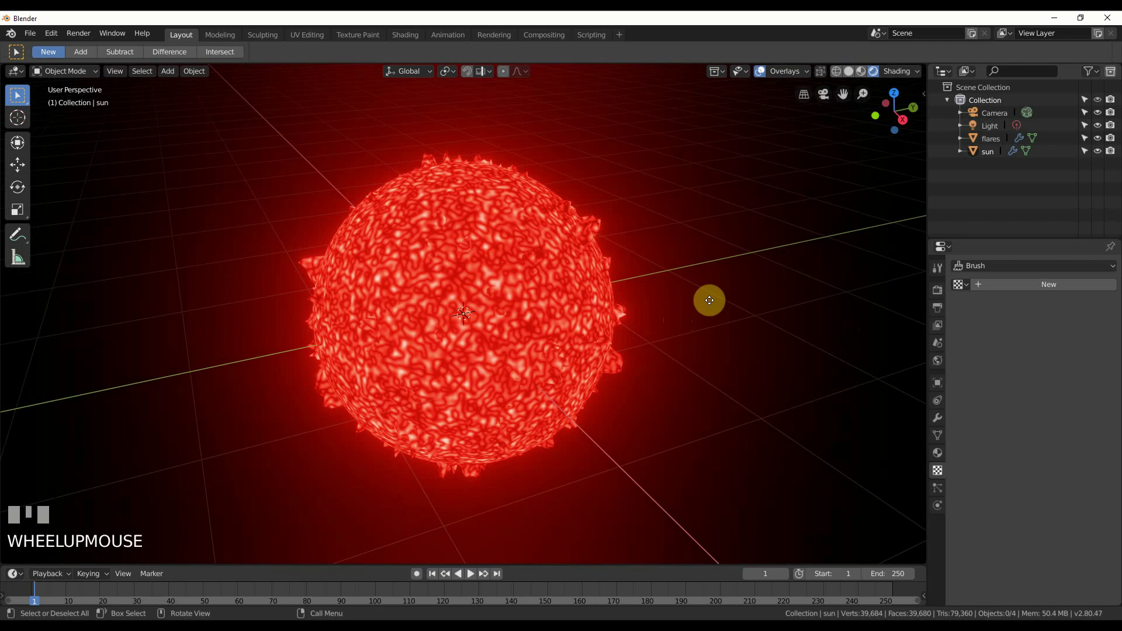
pyautogui.moveTo(476, 578); pyautogui.dragTo(449, 576)
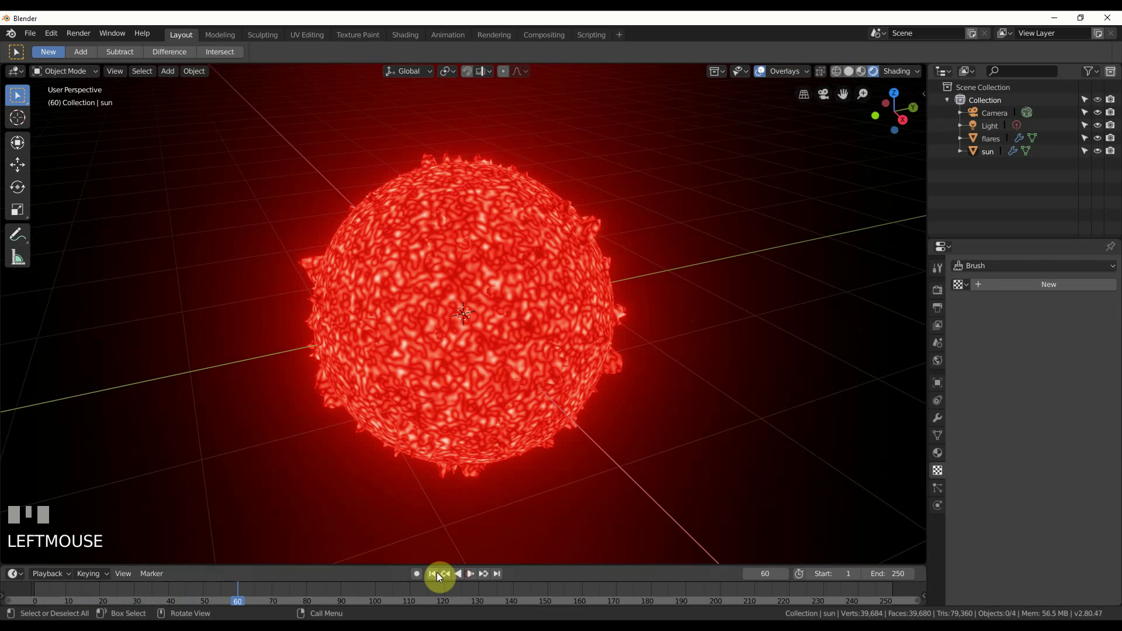
pyautogui.moveTo(435, 576); pyautogui.dragTo(208, 258)
# Step: Add an Empty and a Bezier circle curve to the scene and switch the viewport to wireframe
pyautogui.press('shift+a')
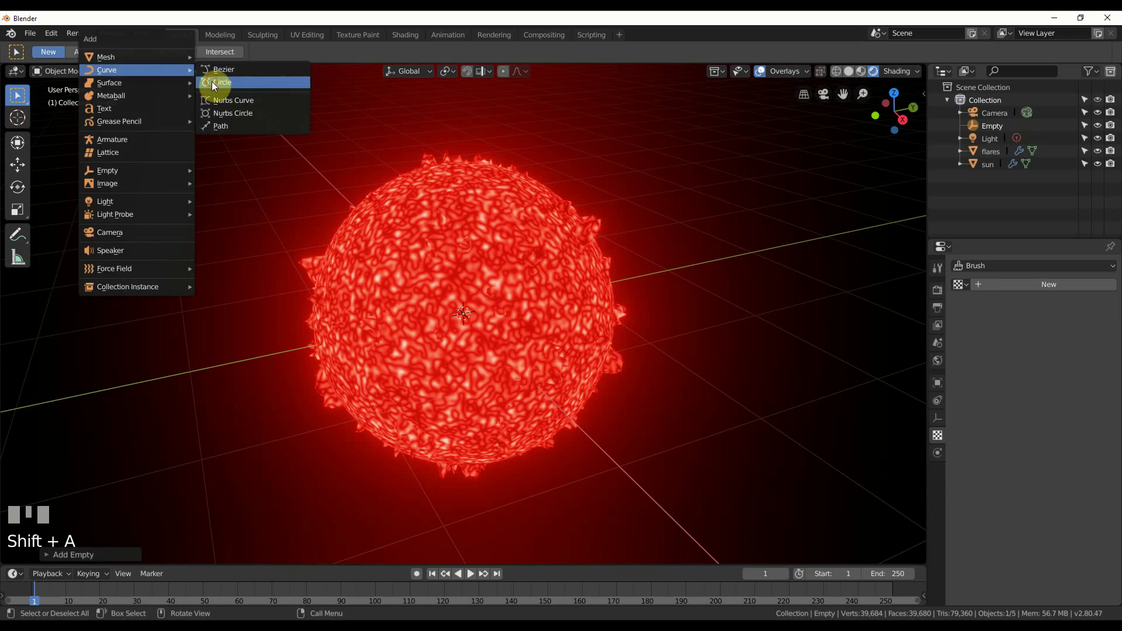
pyautogui.click(840, 74)
pyautogui.moveTo(743, 269); pyautogui.dragTo(1003, 143)
pyautogui.scroll(3)
# Step: Add a Follow Path constraint on the empty targeting BezierCircle and animate the path
pyautogui.click(1003, 144)
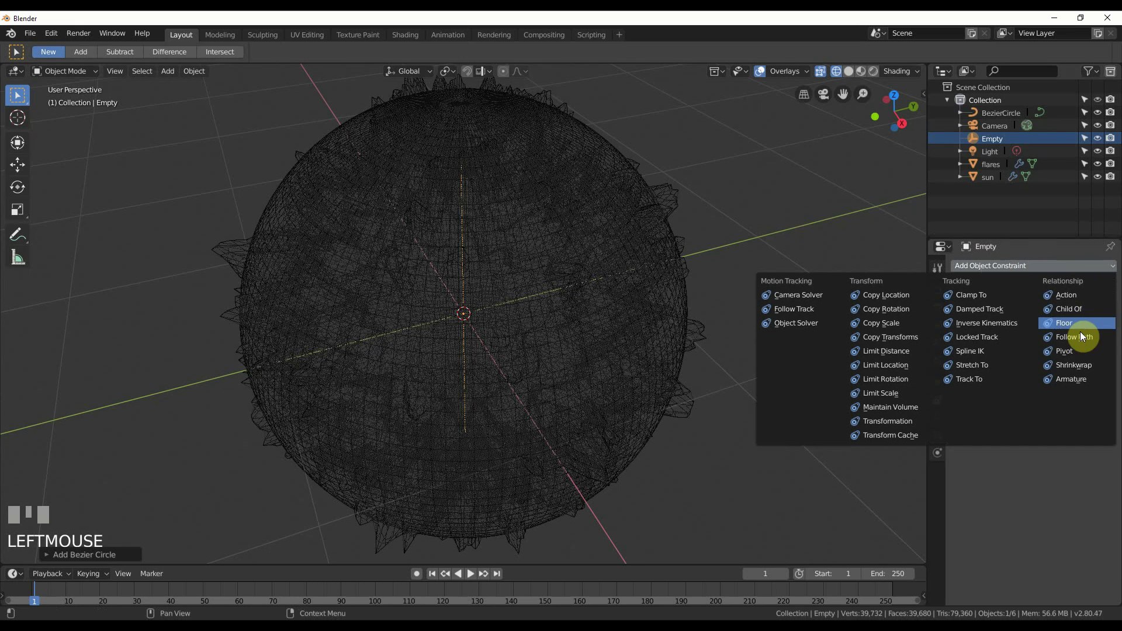
pyautogui.moveTo(1081, 339); pyautogui.dragTo(466, 577)
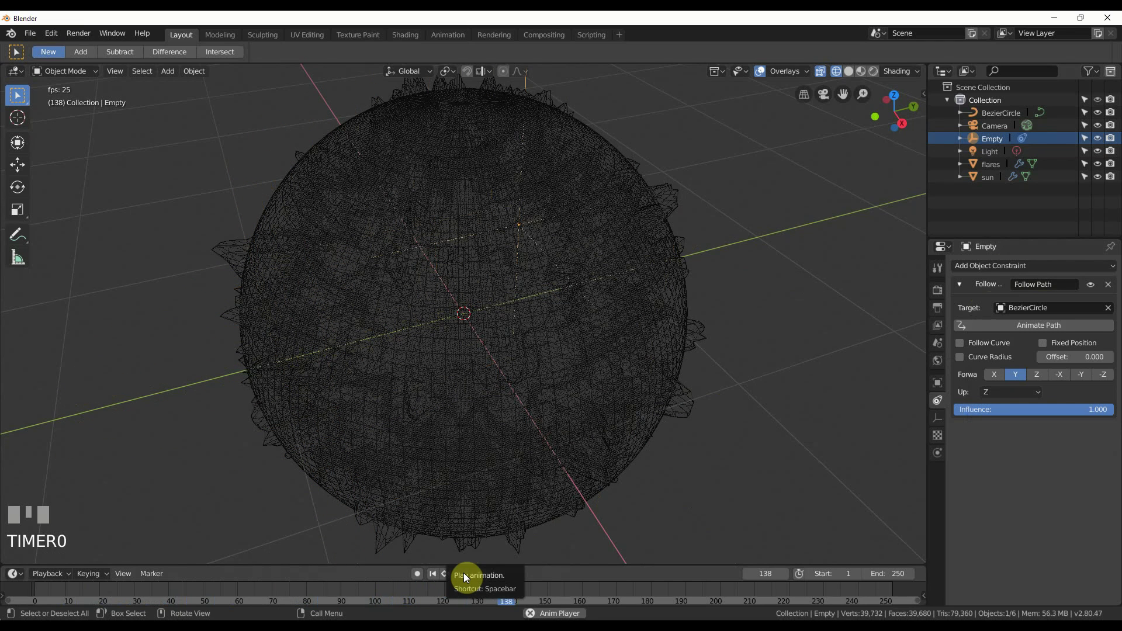
# Step: Set the flares' Displace texture coordinates to Object, linked to the Empty
pyautogui.moveTo(466, 577); pyautogui.dragTo(691, 409)
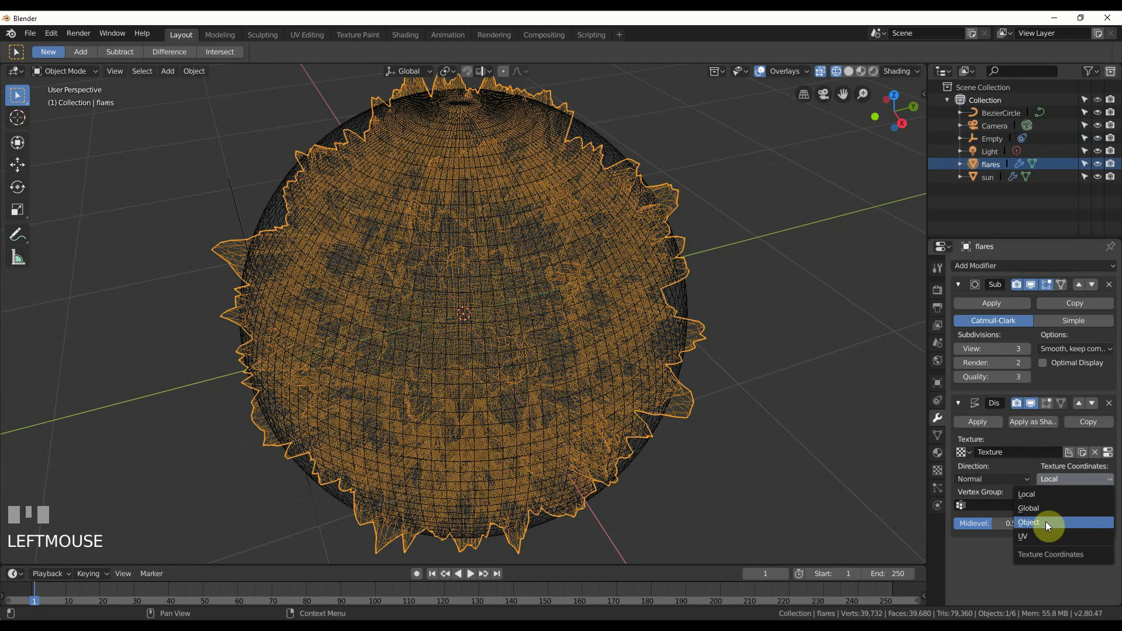
pyautogui.moveTo(1049, 524); pyautogui.dragTo(474, 577)
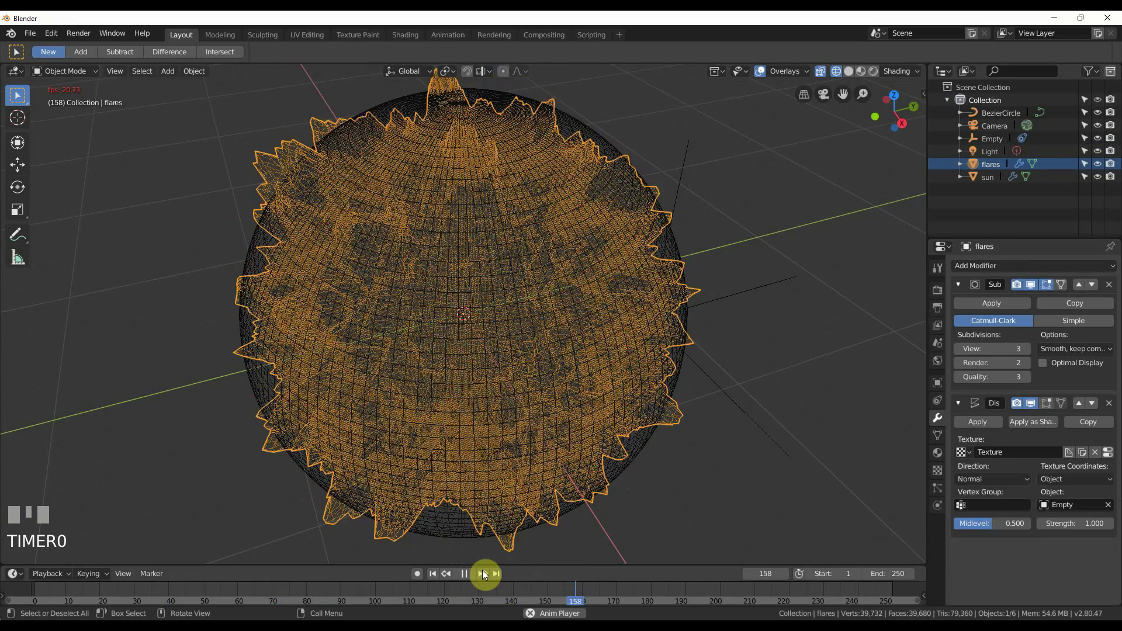
# Step: Stop playback and select the BezierCircle in the outliner for its path animation settings
pyautogui.click(620, 499)
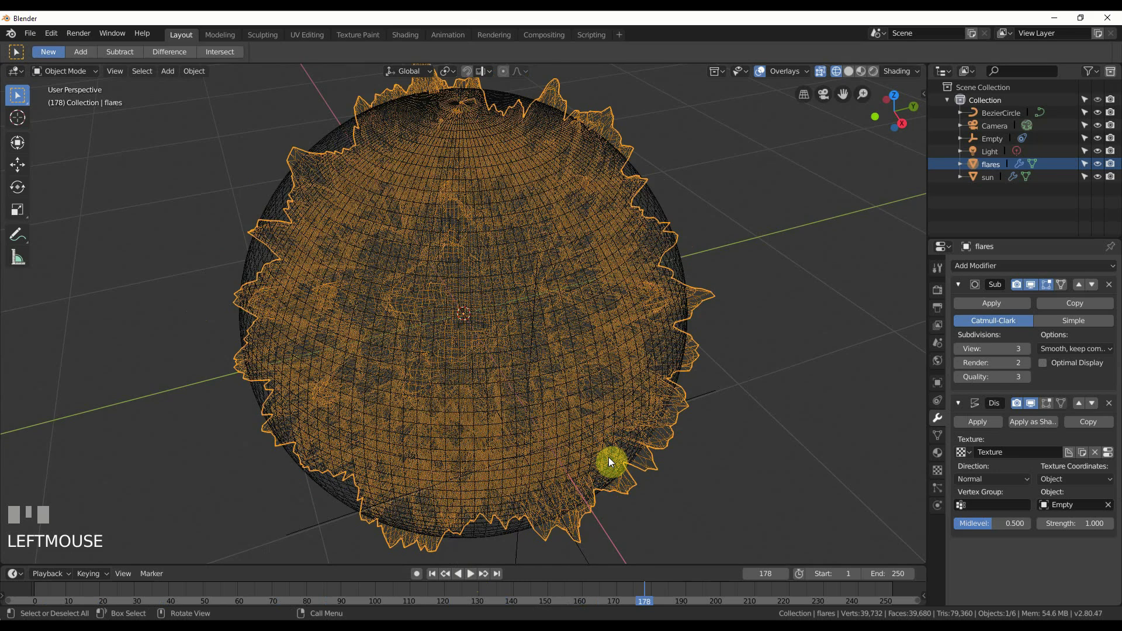
pyautogui.scroll(-3)
pyautogui.moveTo(1032, 468); pyautogui.dragTo(994, 118)
pyautogui.click(994, 119)
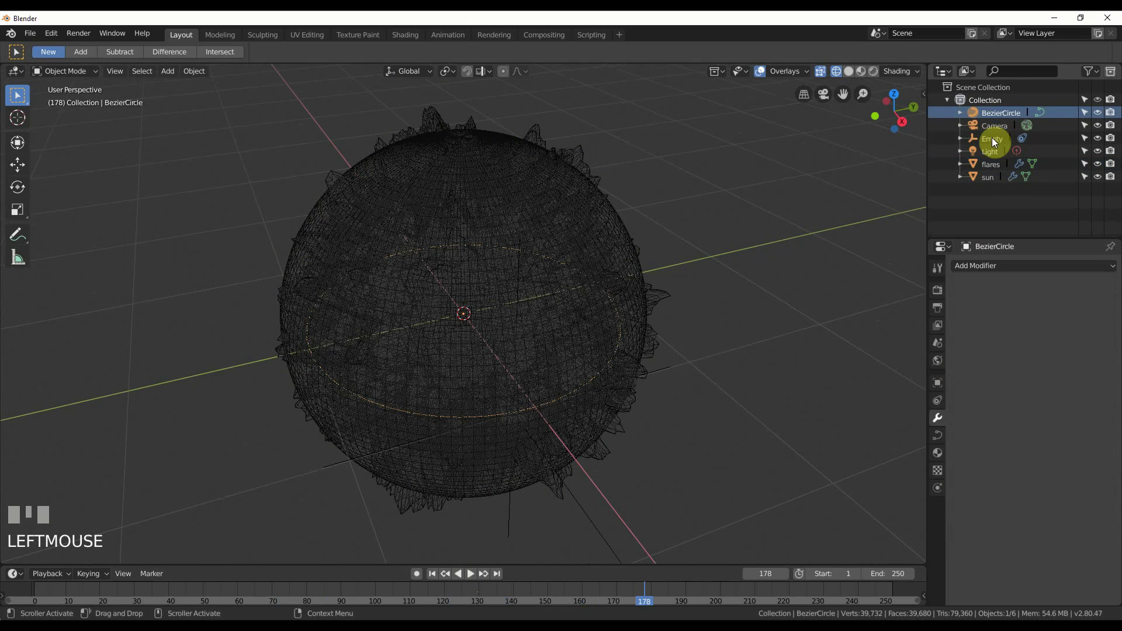
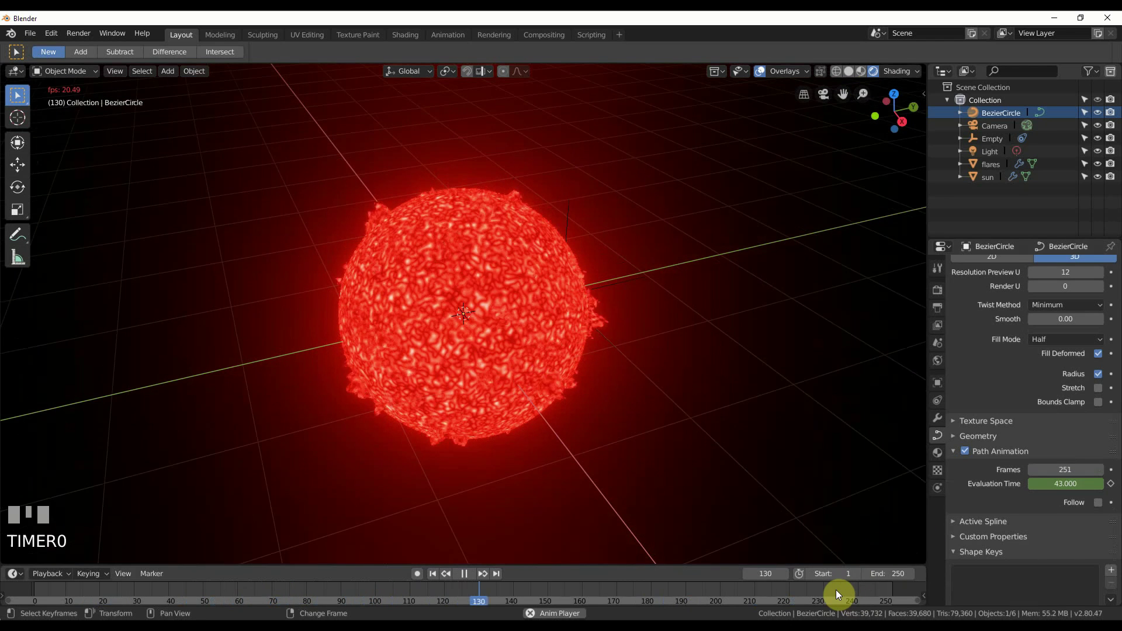
# Step: Stop playback, select the BezierCircle and show the scene in wireframe
pyautogui.rightClick(832, 592)
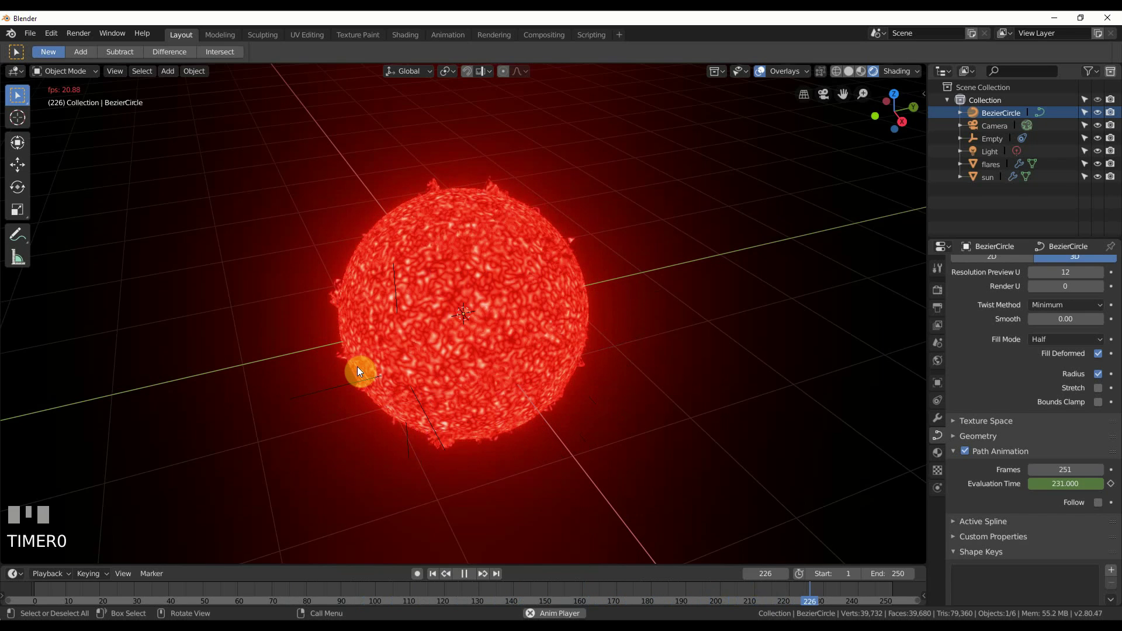
pyautogui.press('space')
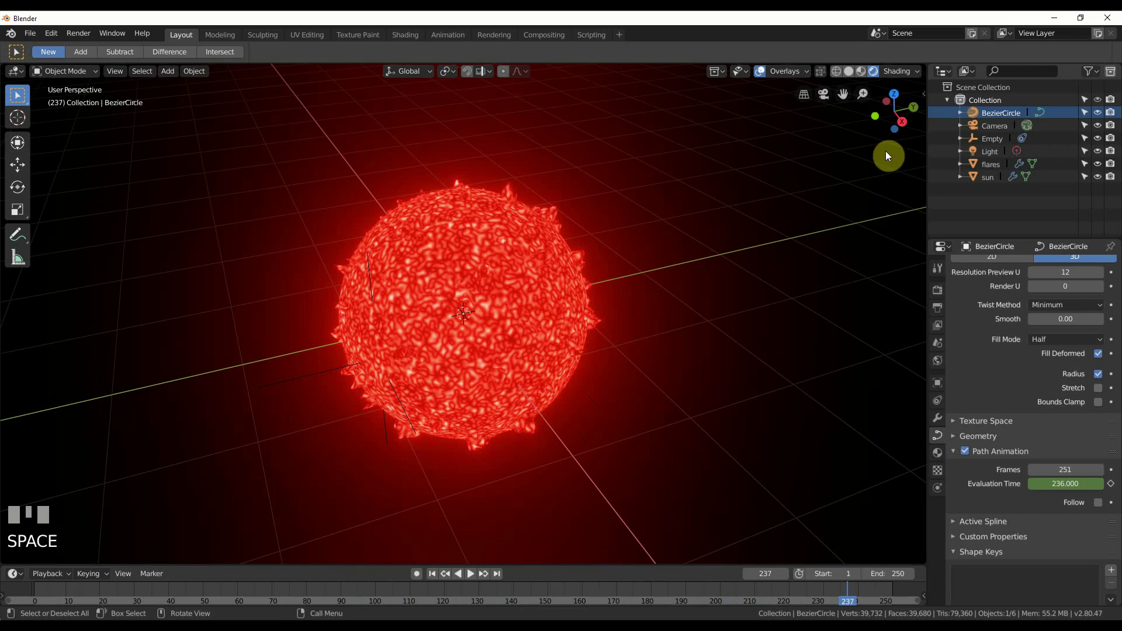
pyautogui.click(1002, 114)
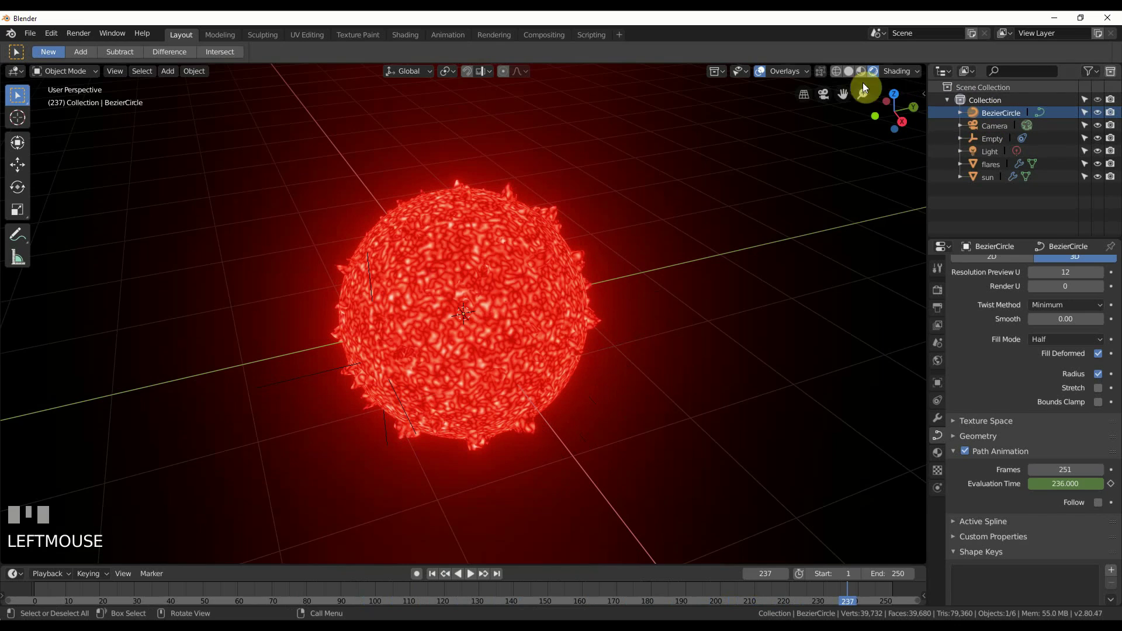
pyautogui.click(837, 74)
pyautogui.scroll(3)
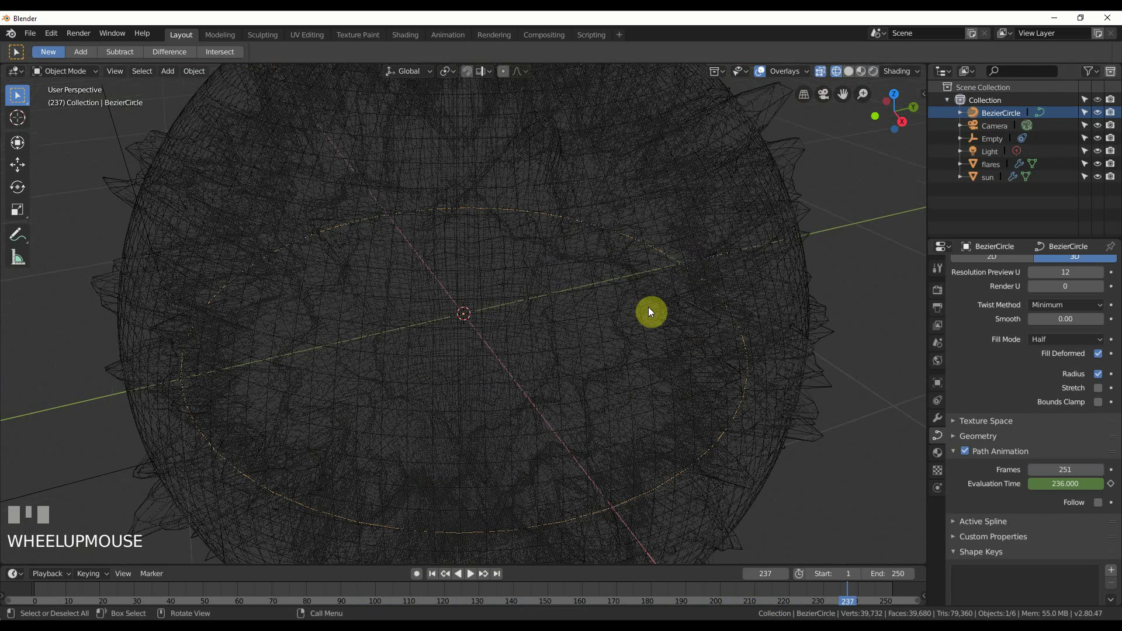
# Step: Scale the BezierCircle down to 0.061 and play the animation back
pyautogui.press('s')
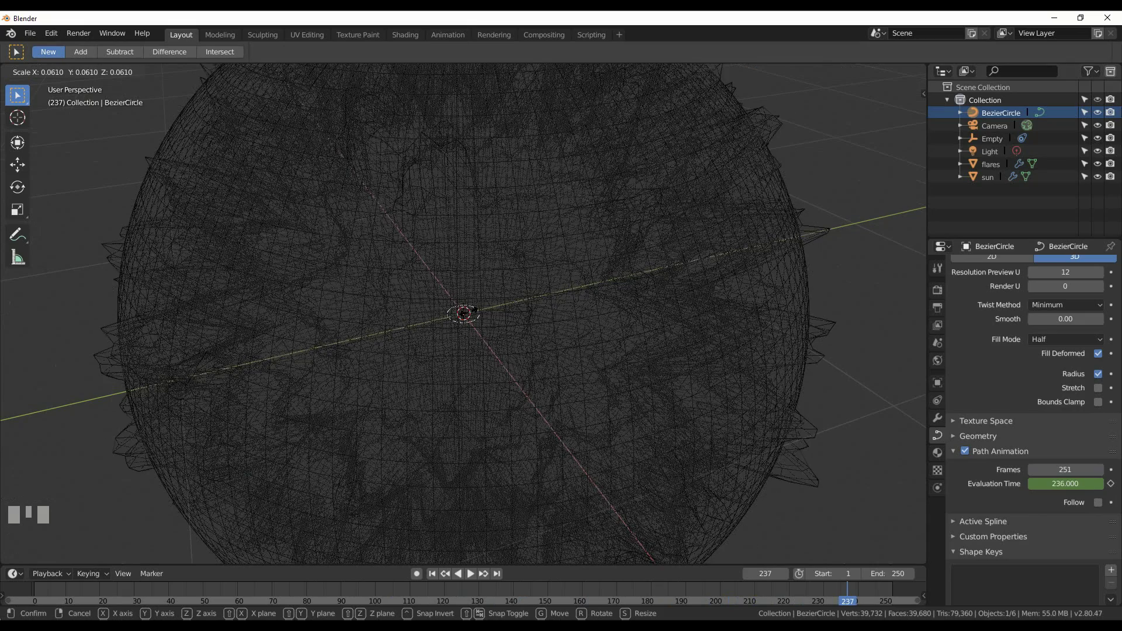
pyautogui.click(471, 313)
pyautogui.scroll(-3)
pyautogui.press('space')
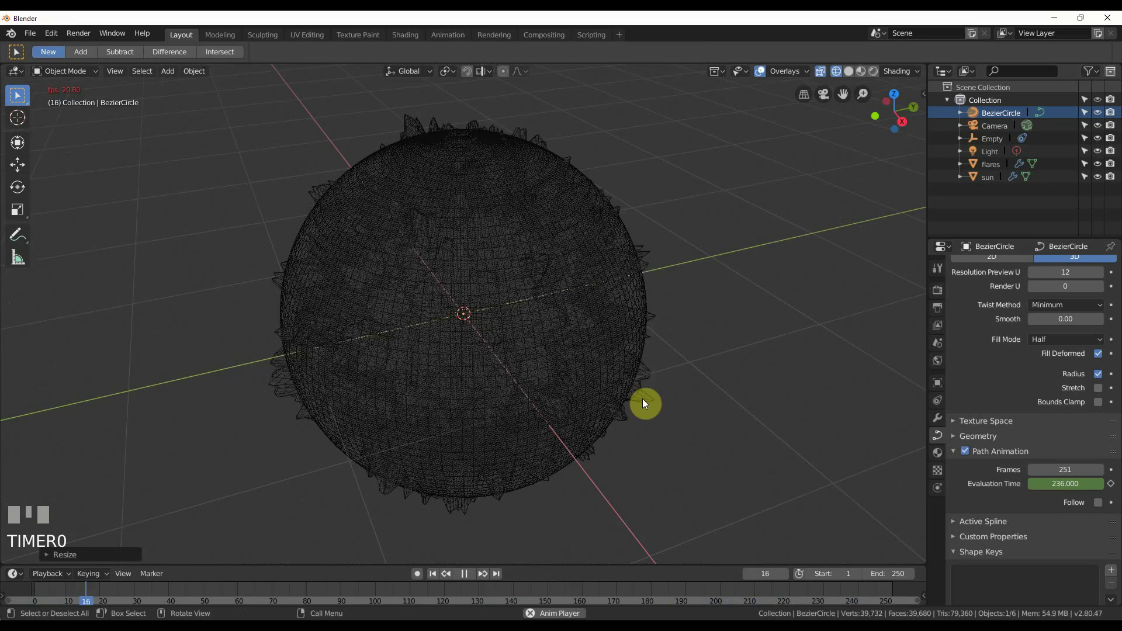
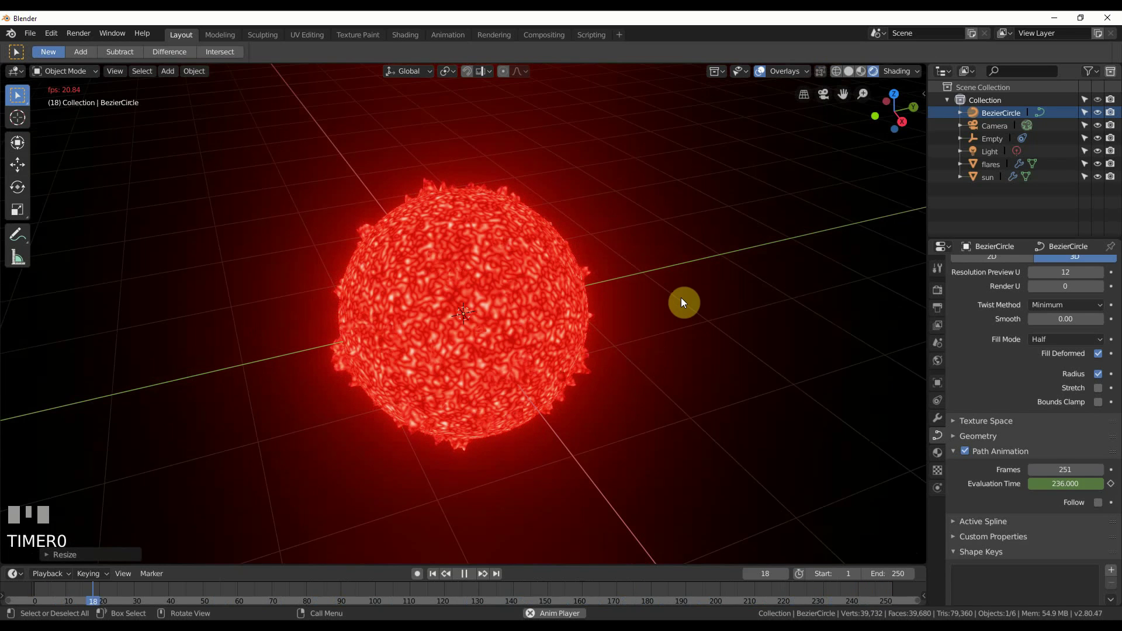
# Step: Add a Mix Shader between the Emission node and the Material Output surface
pyautogui.moveTo(690, 302); pyautogui.dragTo(684, 300)
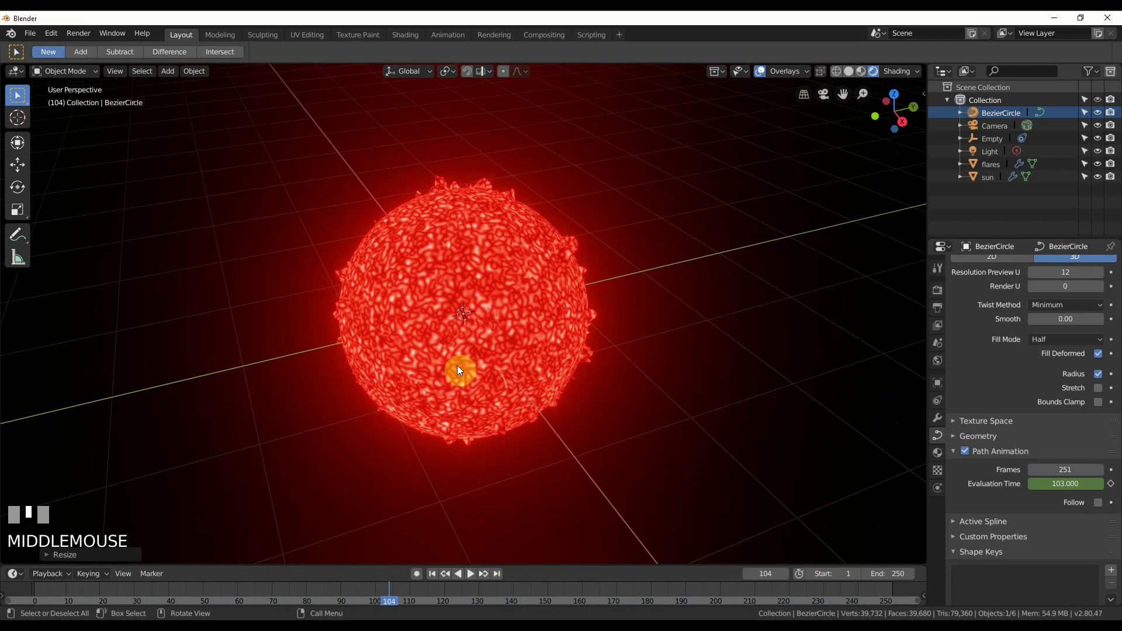
pyautogui.click(406, 40)
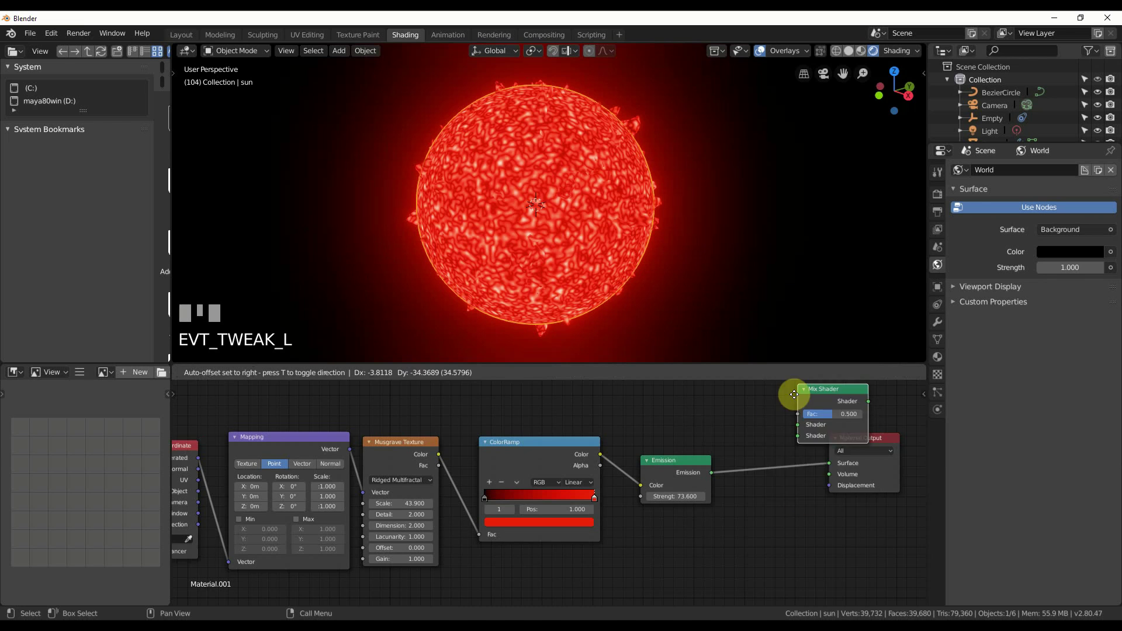
pyautogui.click(755, 446)
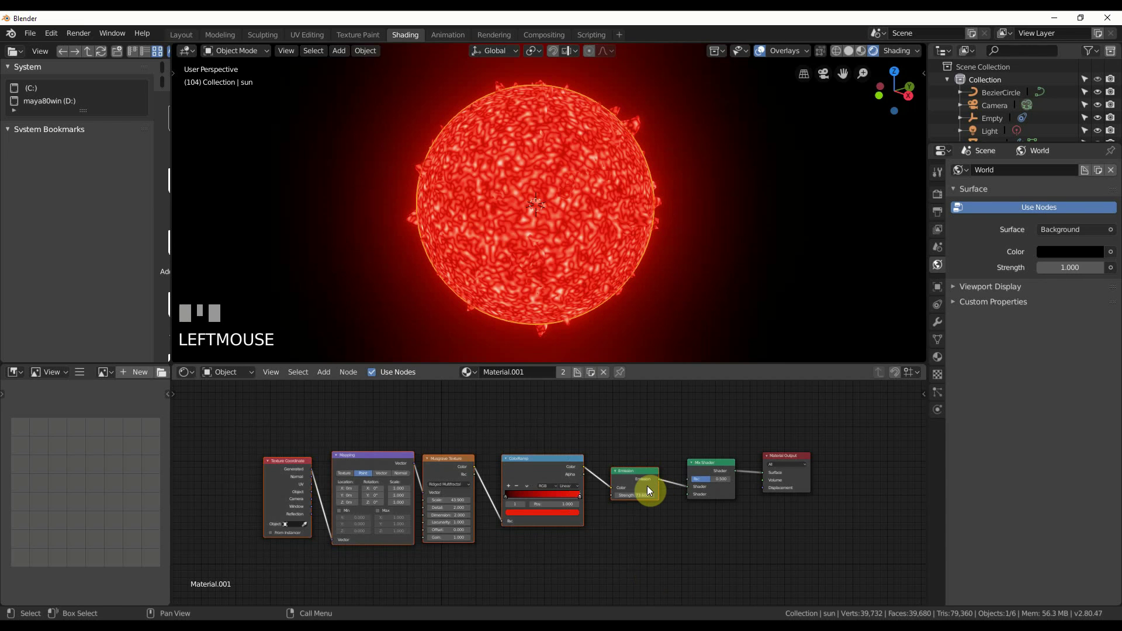
# Step: Duplicate the emission branch, set its texture scale near 31.6 and feed it into the Mix Shader
pyautogui.press('shift+d')
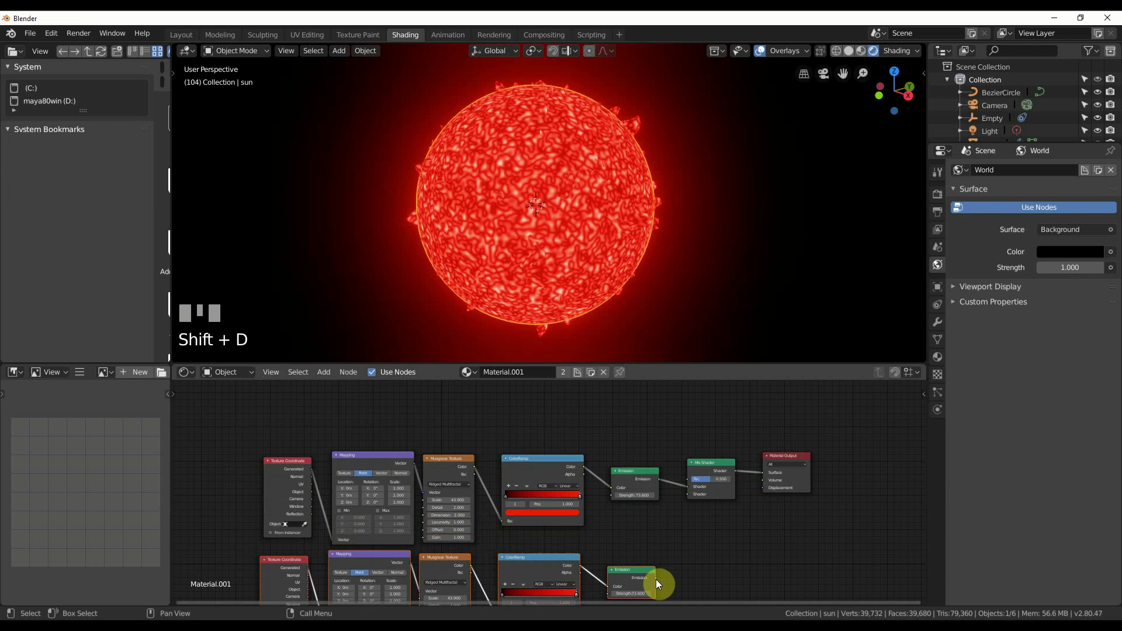
pyautogui.click(711, 474)
pyautogui.scroll(3)
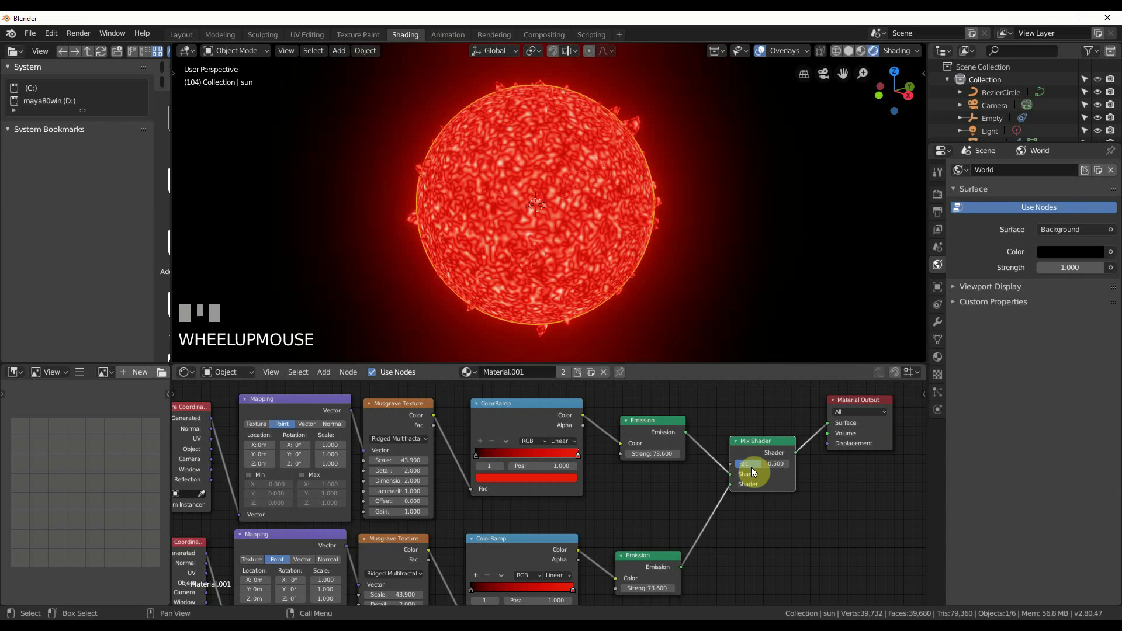
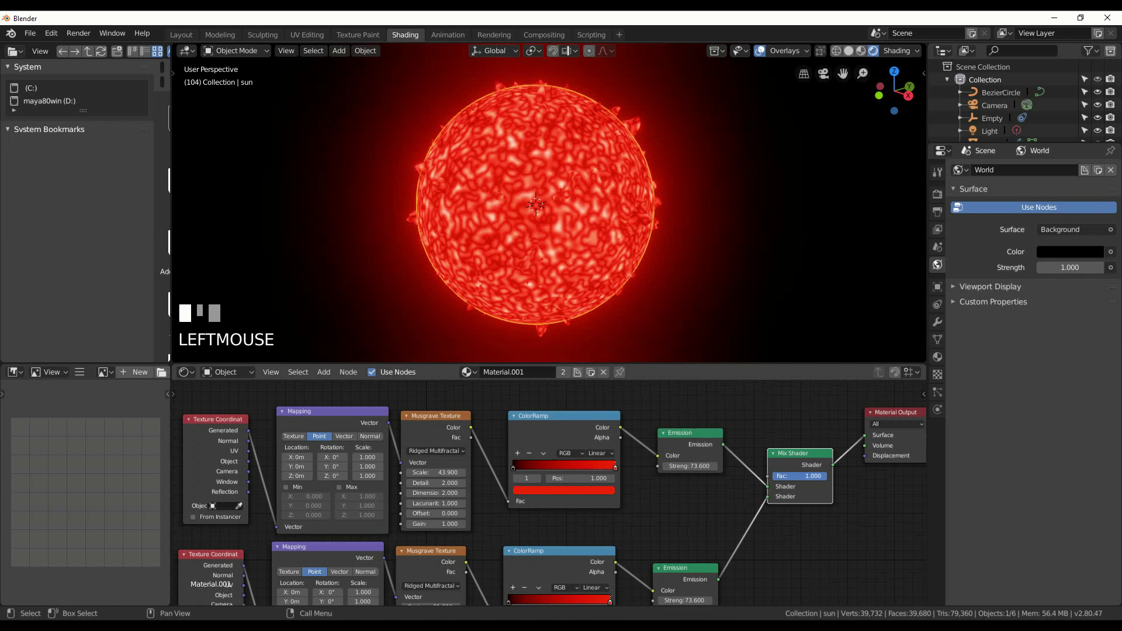
pyautogui.doubleClick(799, 456)
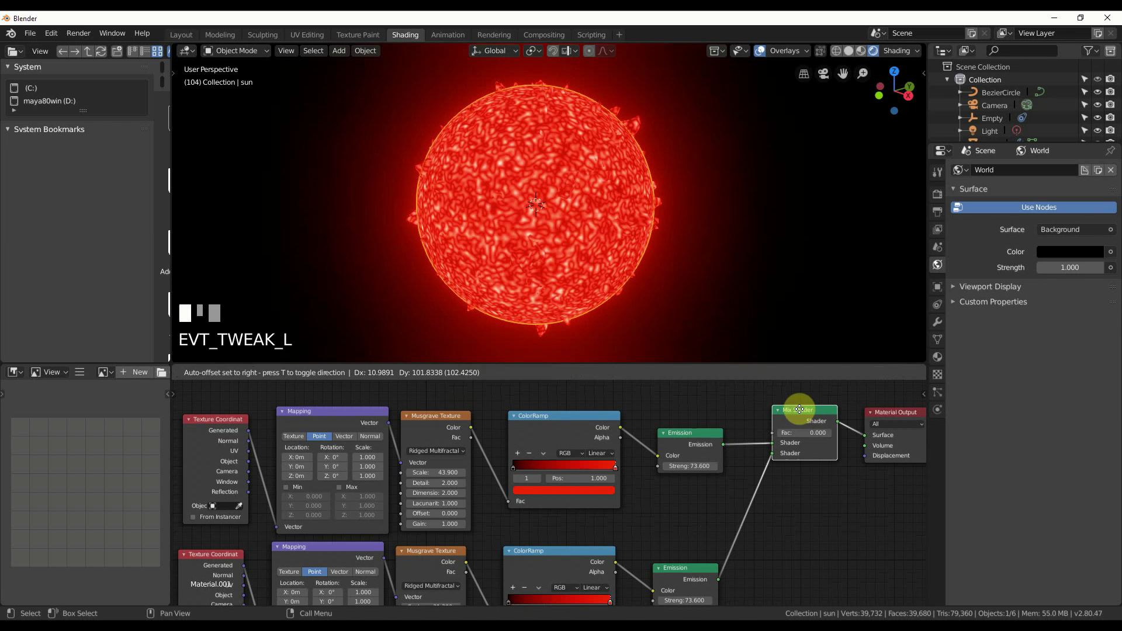
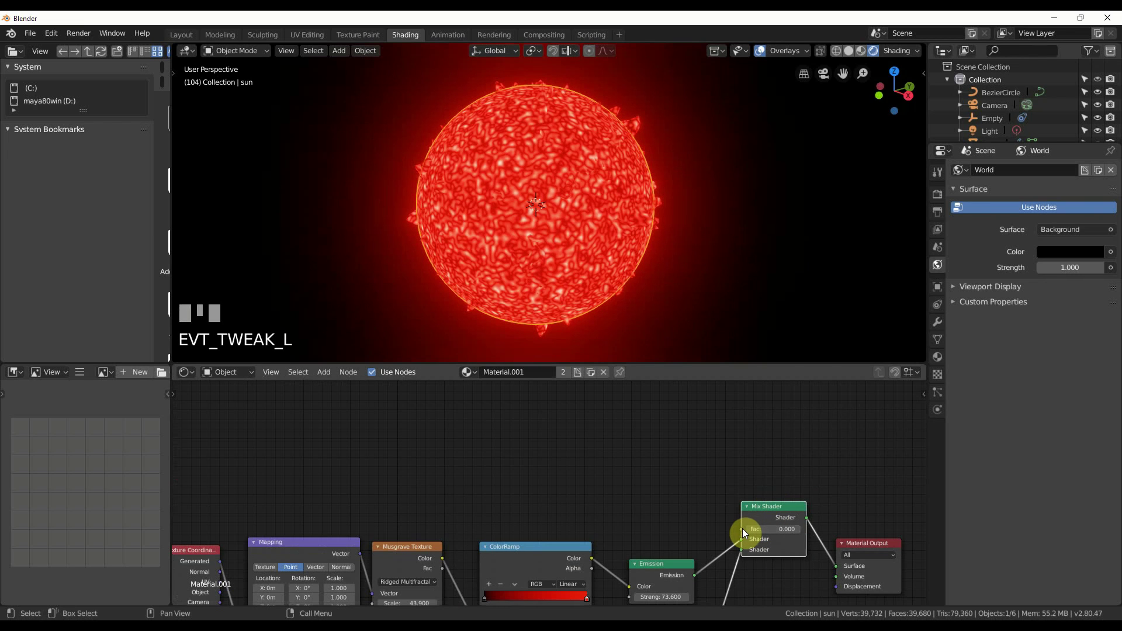
# Step: Add a Voronoi texture and wire its output to the Mix Shader factor
pyautogui.press('Delete')
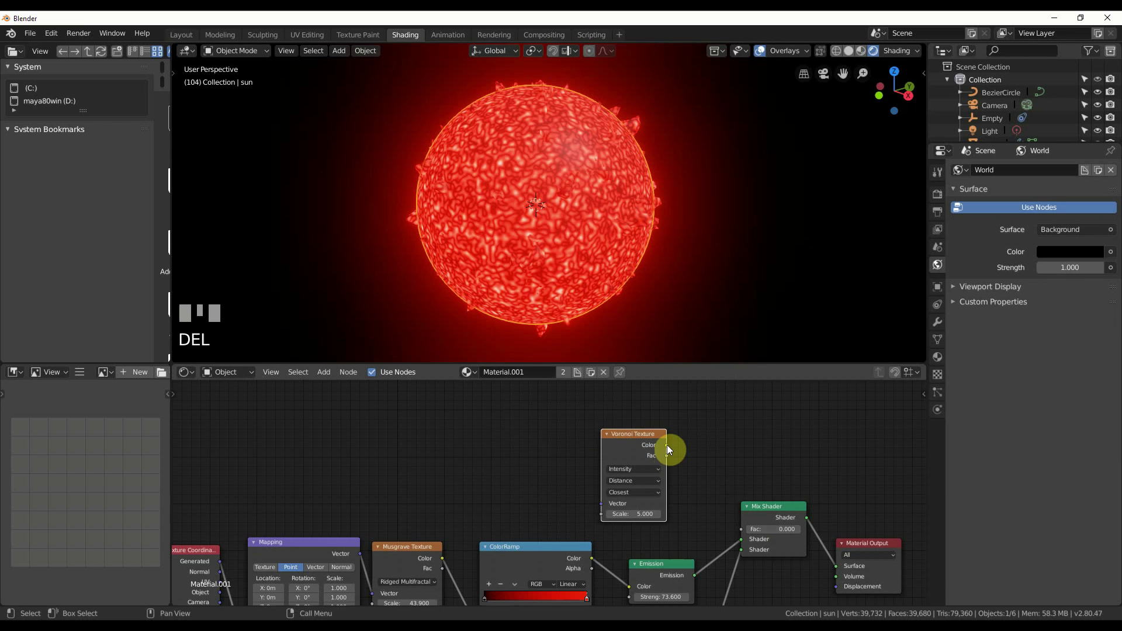
pyautogui.moveTo(745, 535); pyautogui.dragTo(187, 37)
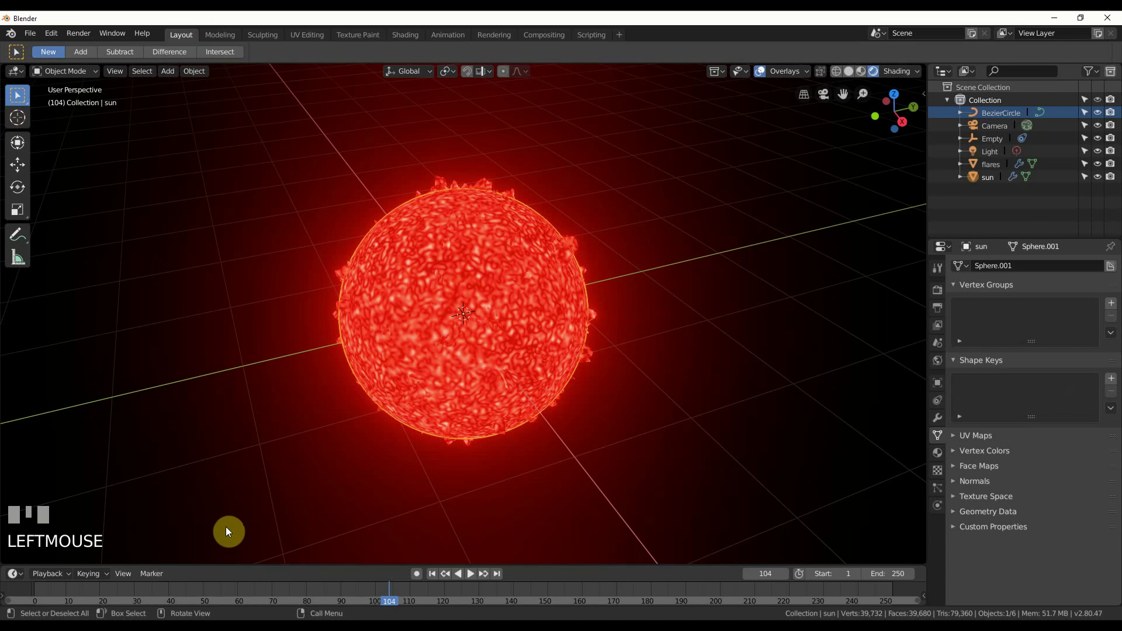
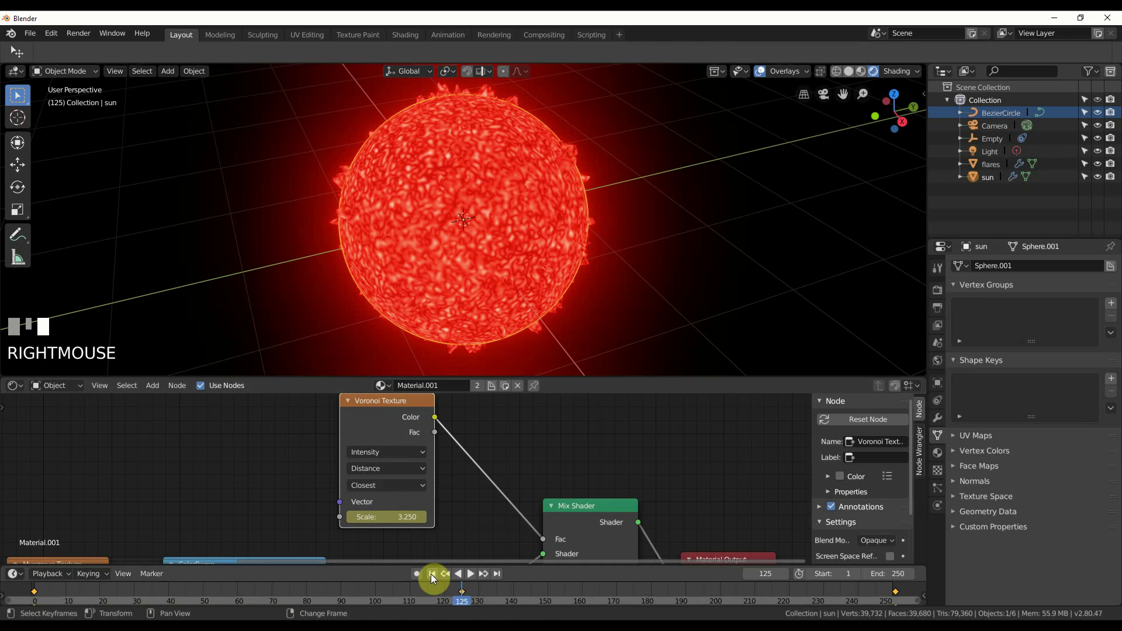
# Step: Stop the sun animation and scrub the timeline toward frame 200
pyautogui.click(460, 578)
pyautogui.moveTo(474, 578); pyautogui.dragTo(466, 595)
pyautogui.press('space')
pyautogui.rightClick(466, 594)
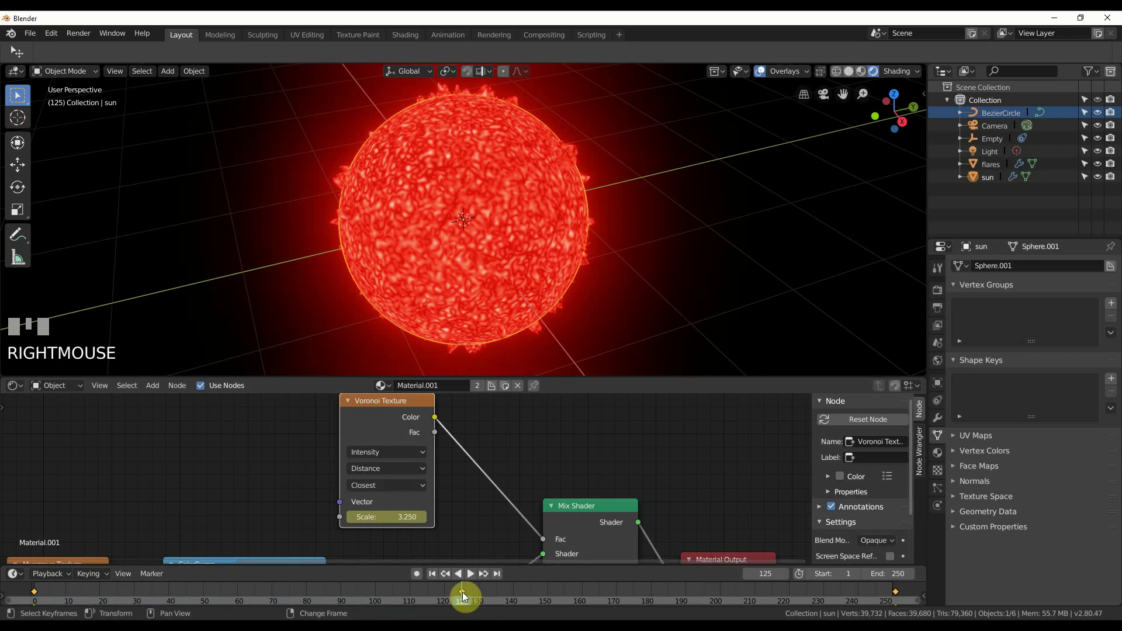
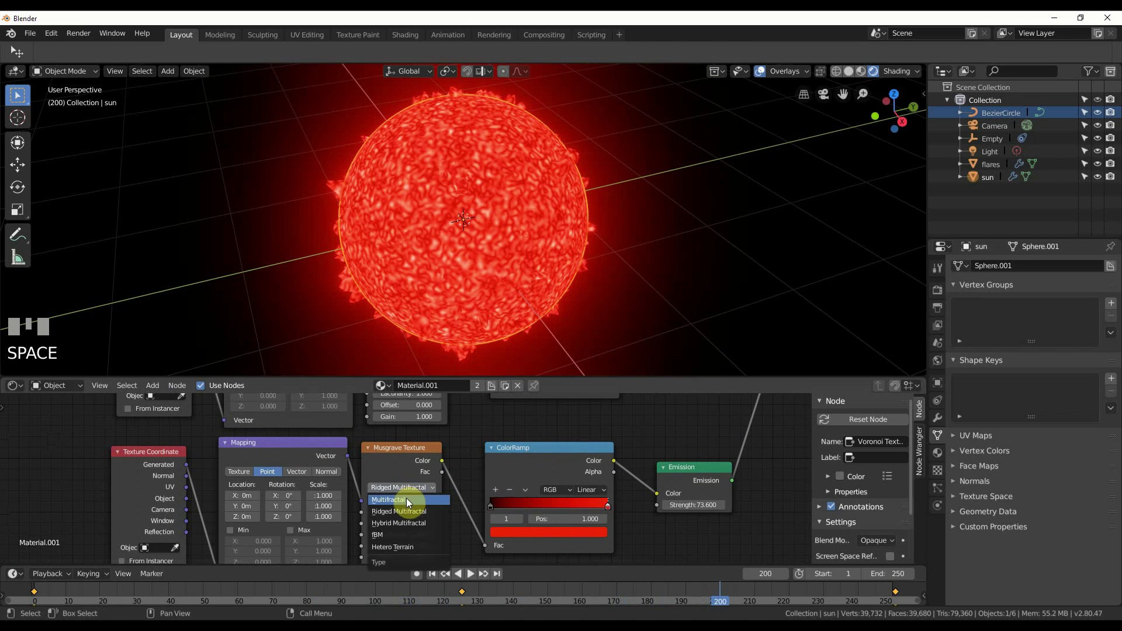
# Step: Pan the node editor and toggle playback to preview the sun animation again
pyautogui.moveTo(404, 538); pyautogui.dragTo(649, 286)
pyautogui.press('space')
pyautogui.press('space')
pyautogui.moveTo(643, 253); pyautogui.dragTo(483, 176)
pyautogui.press('space')
pyautogui.moveTo(454, 138); pyautogui.dragTo(465, 130)
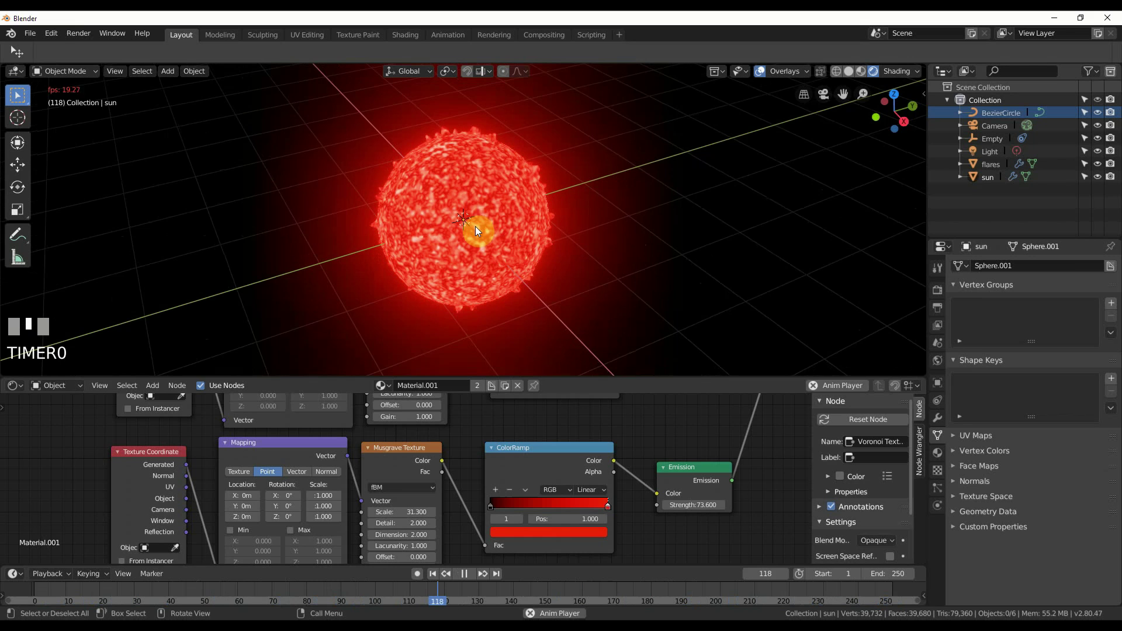
# Step: Switch to the camera view and reframe the sun with the camera locked to view
pyautogui.scroll(-3)
pyautogui.press('KP_0')
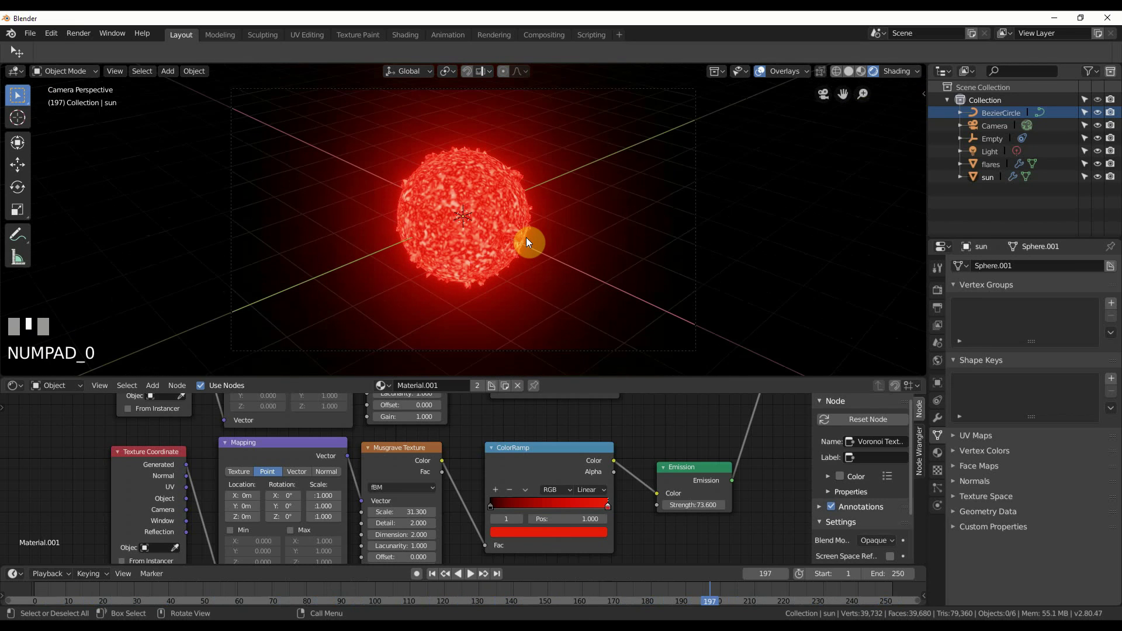
pyautogui.moveTo(925, 97); pyautogui.dragTo(905, 210)
pyautogui.scroll(-3)
pyautogui.scroll(3)
pyautogui.moveTo(503, 236); pyautogui.dragTo(623, 241)
# Step: Pause playback and bring up the Eevee render settings with Bloom enabled
pyautogui.press('space')
pyautogui.press('space')
pyautogui.click(623, 241)
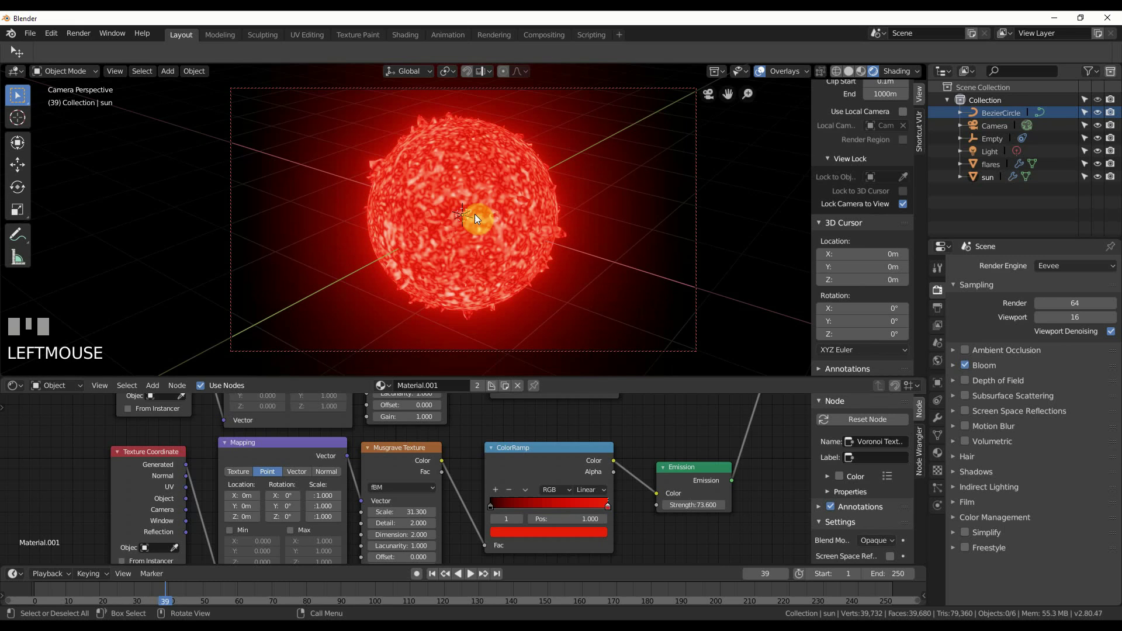
# Step: Add a sphere empty scaled around the sun and enable Depth of Field in Eevee
pyautogui.moveTo(603, 610); pyautogui.dragTo(201, 203)
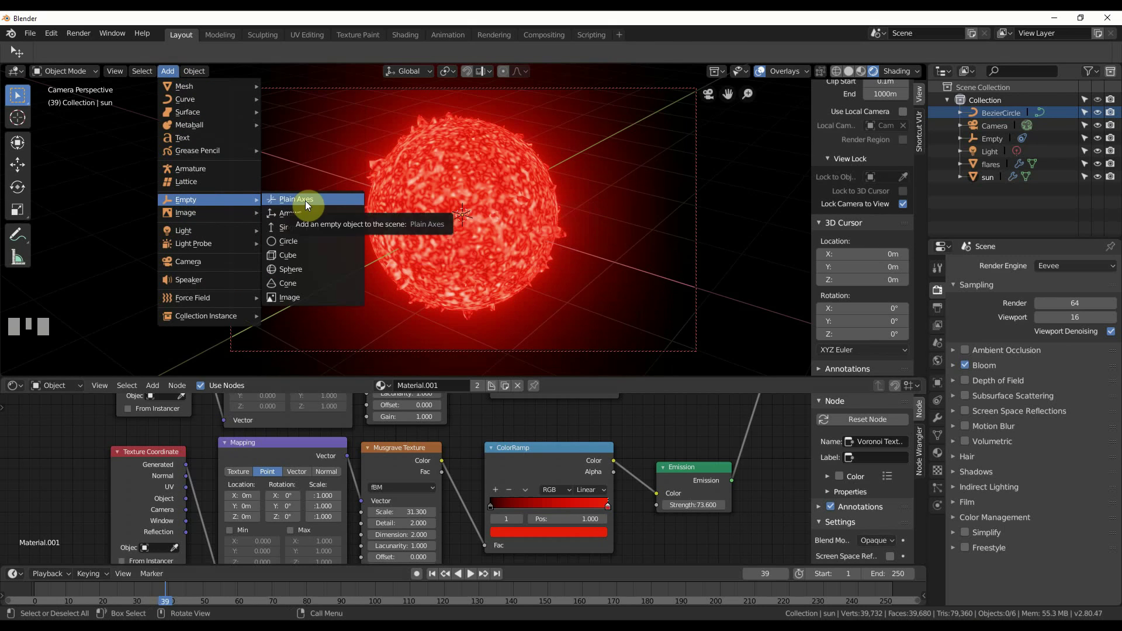
pyautogui.moveTo(298, 298); pyautogui.dragTo(295, 275)
pyautogui.moveTo(295, 274); pyautogui.dragTo(577, 234)
pyautogui.press('s')
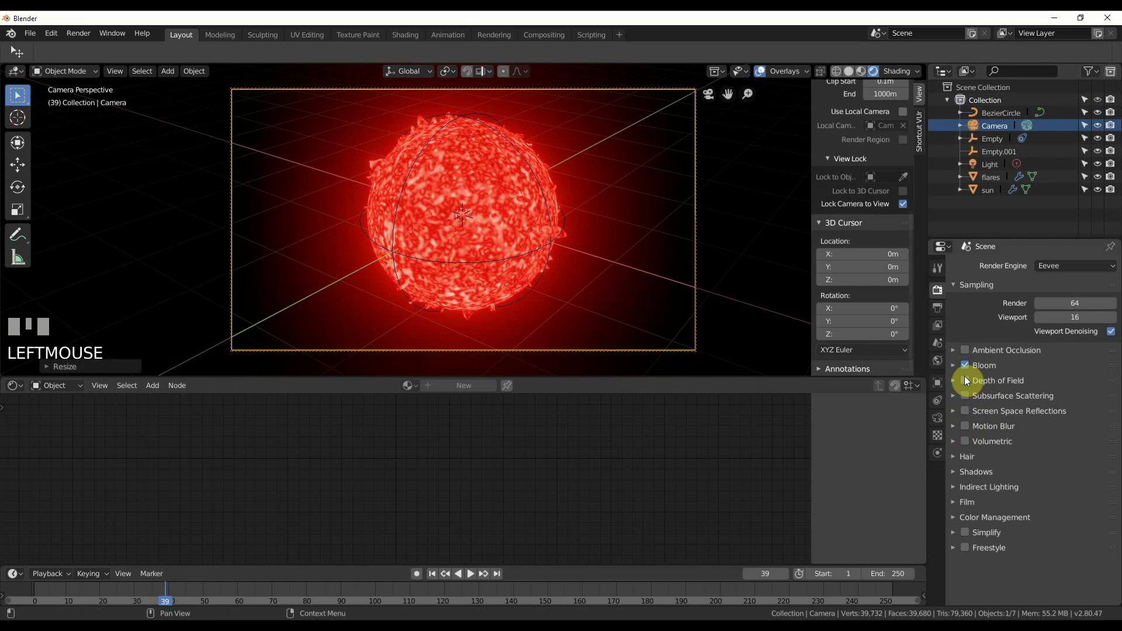
pyautogui.click(967, 384)
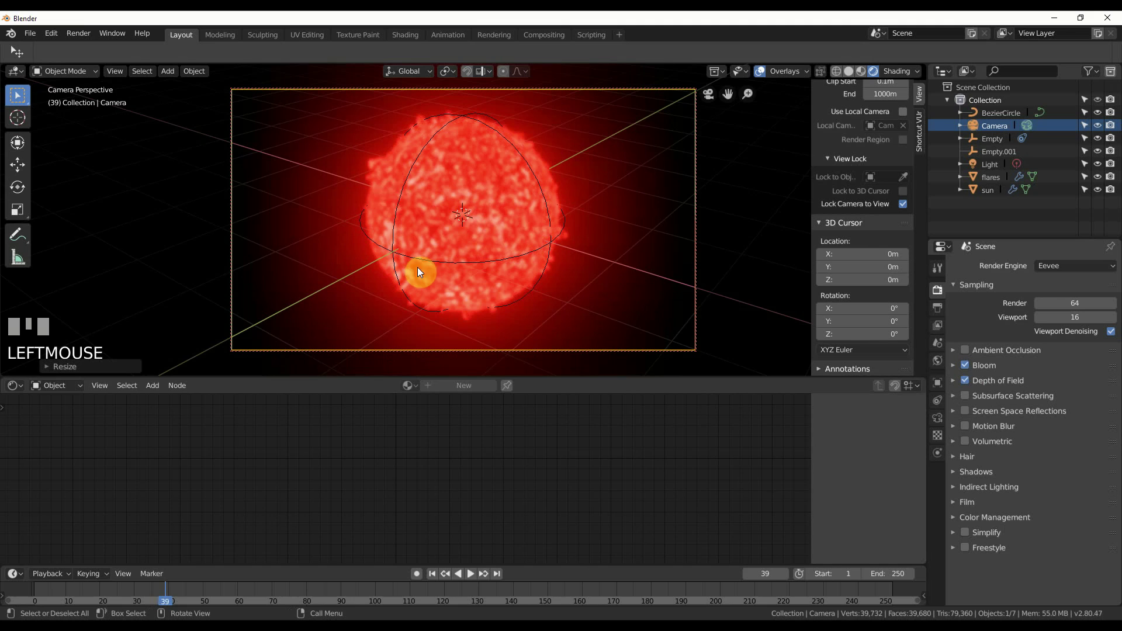
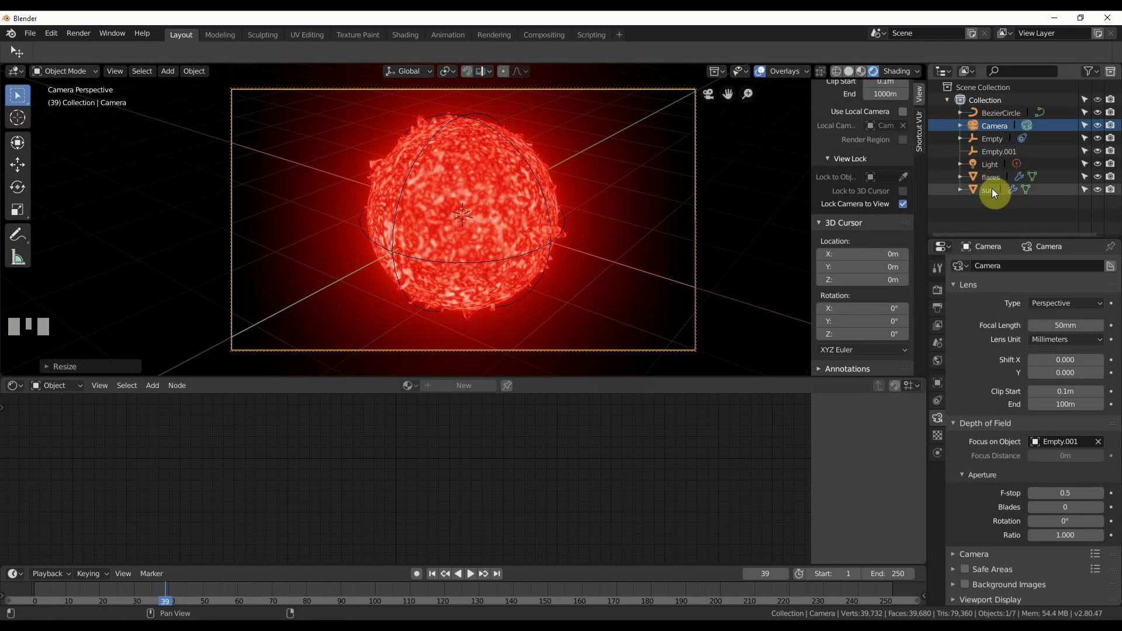
# Step: Select the focus empty Empty.001 and move it to a new position
pyautogui.click(1001, 154)
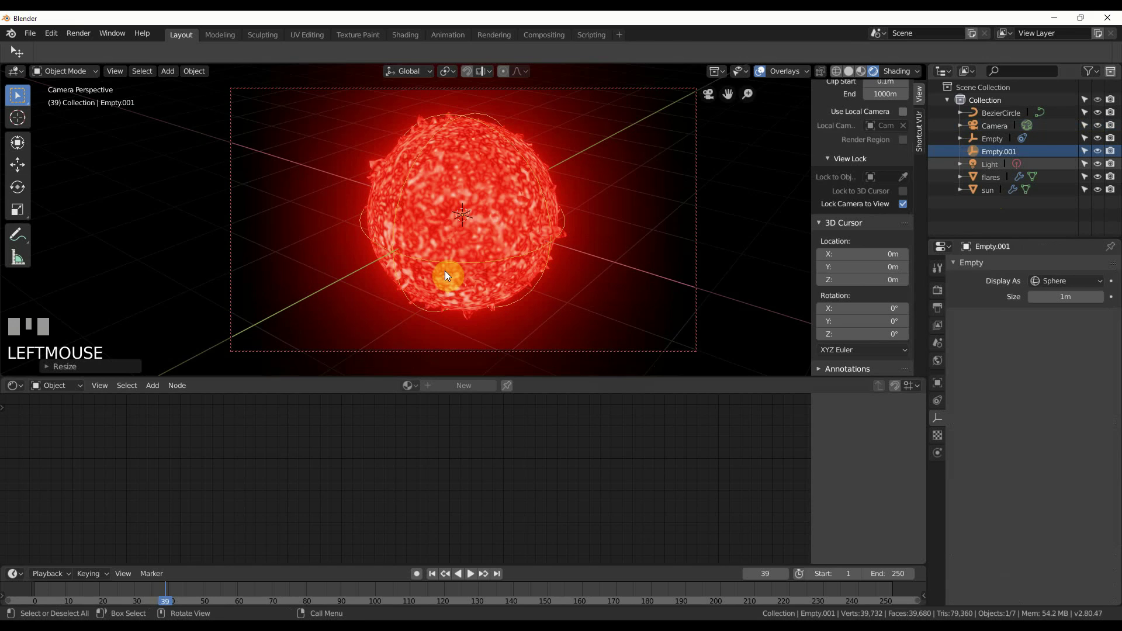
pyautogui.press('g')
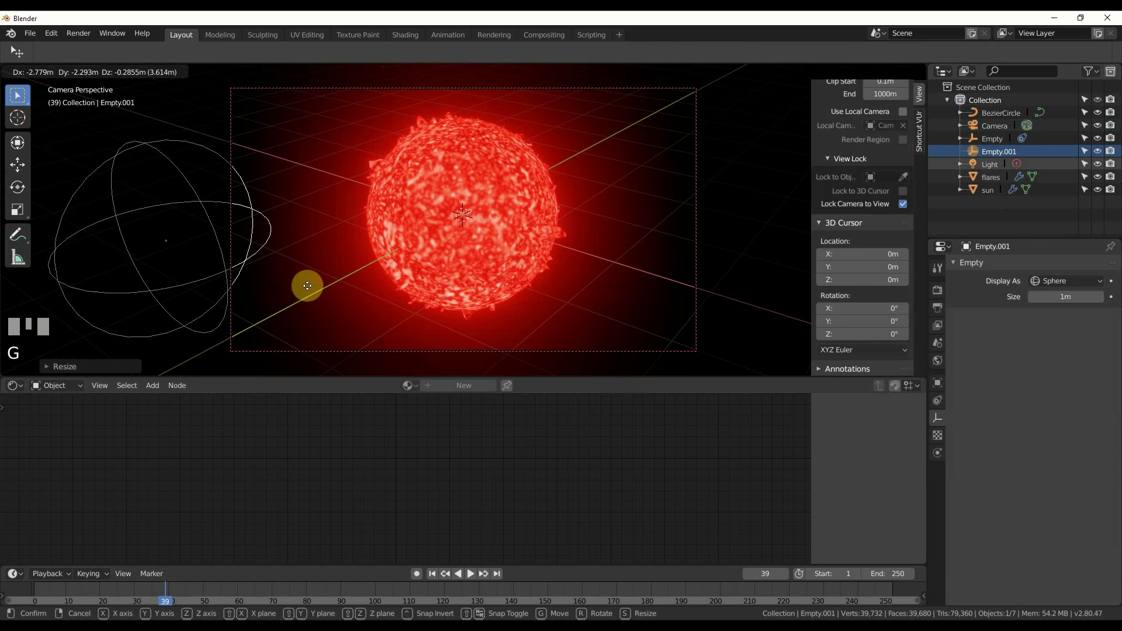
pyautogui.click(432, 286)
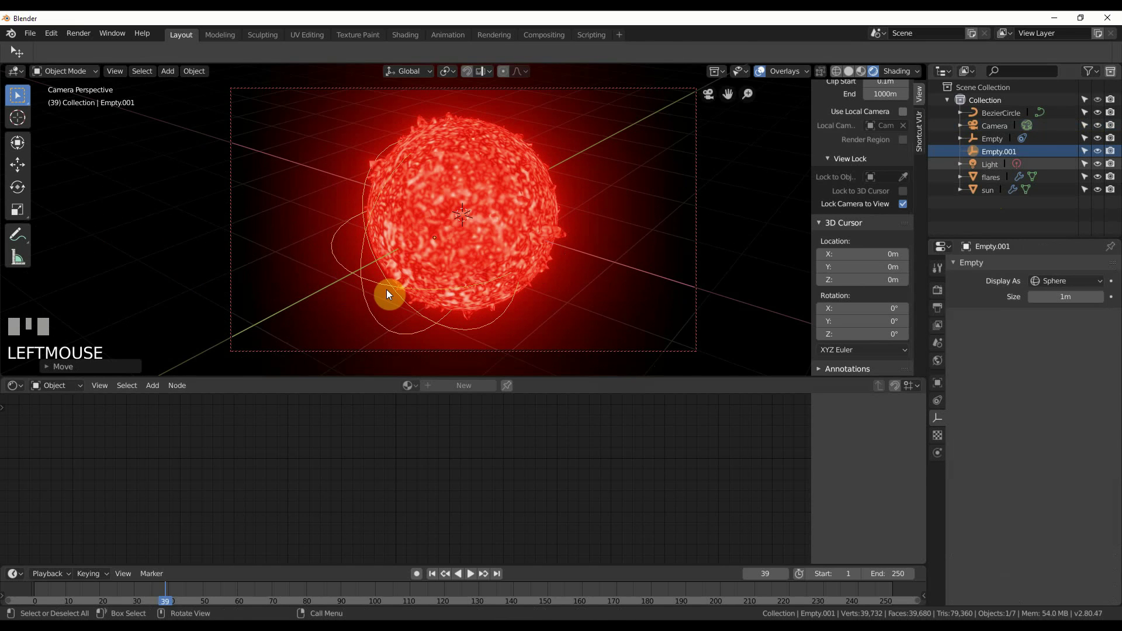
# Step: Scale the empty down, rename it 'control', keyframe its location and stop playback
pyautogui.press('s')
pyautogui.click(409, 275)
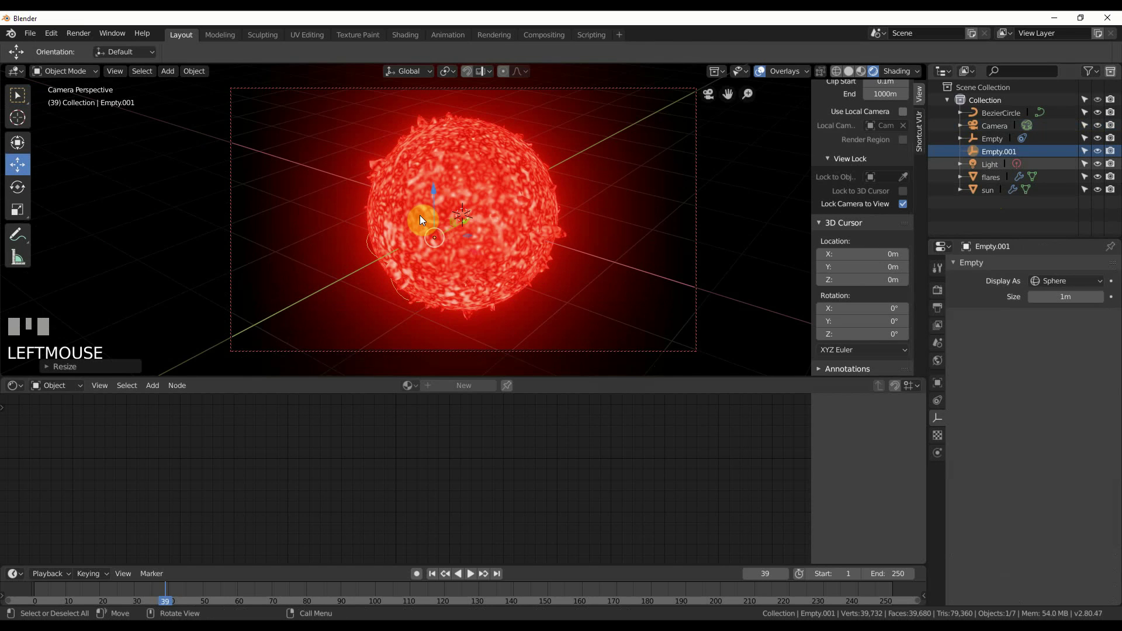
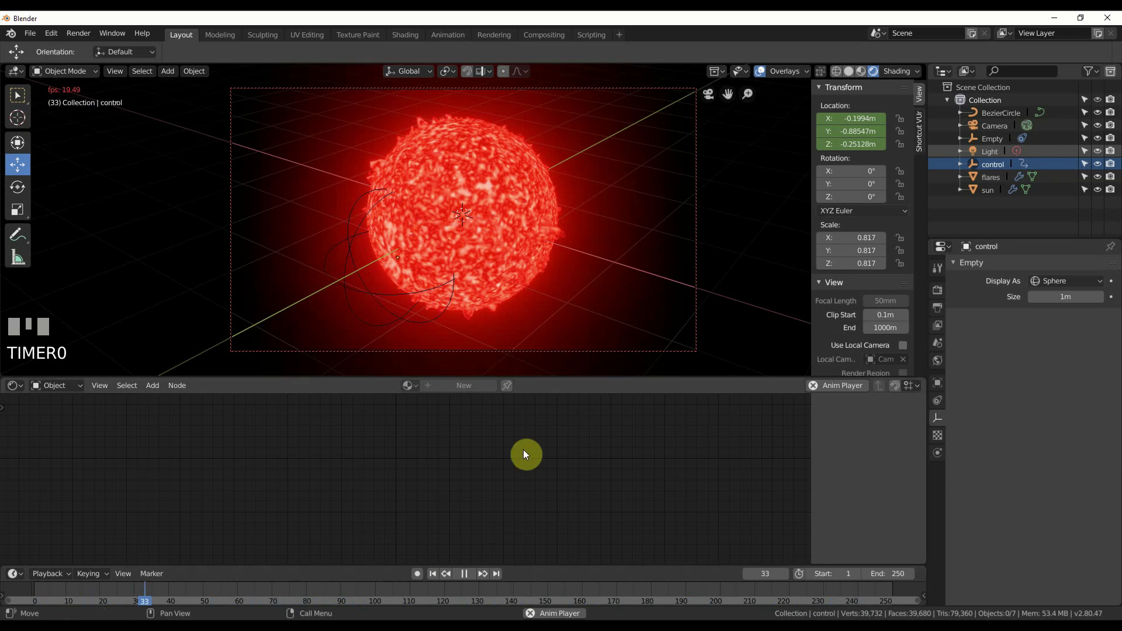
pyautogui.click(473, 575)
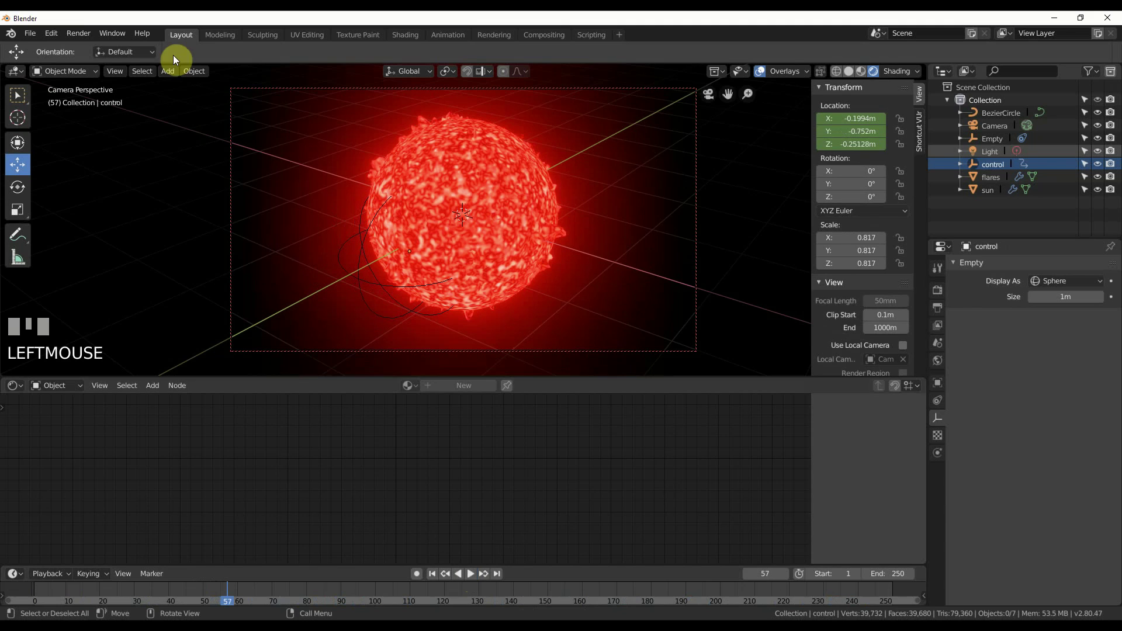